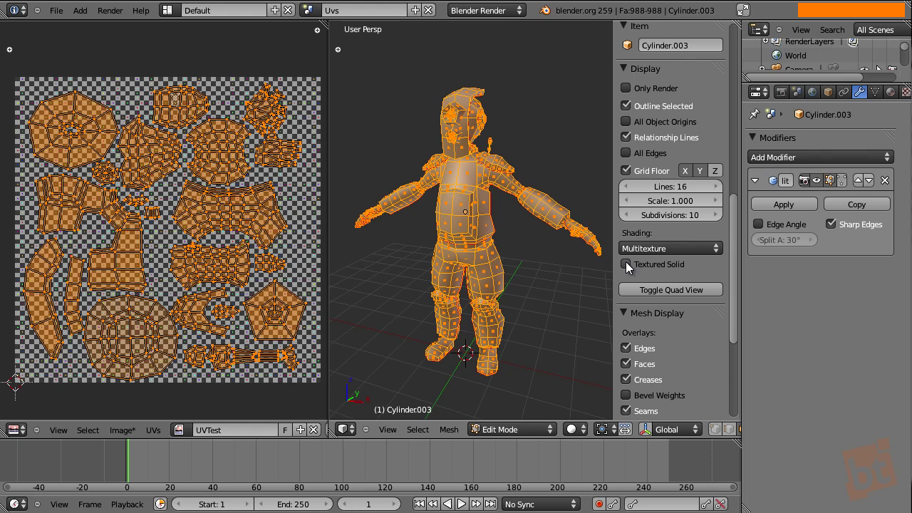
# Enable Textured Solid display, return to Object Mode and orbit to inspect the checker texture on the soldier
pyautogui.click(630, 268)
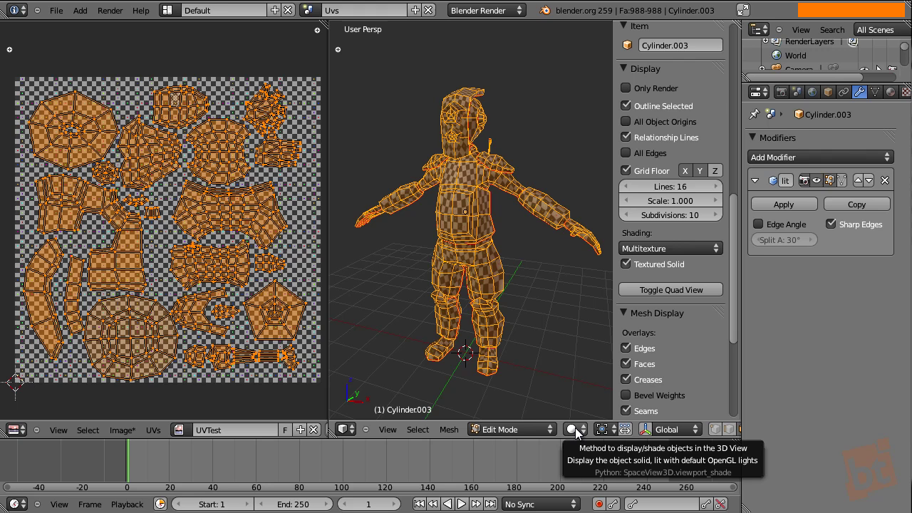
pyautogui.middleClick(748, 73)
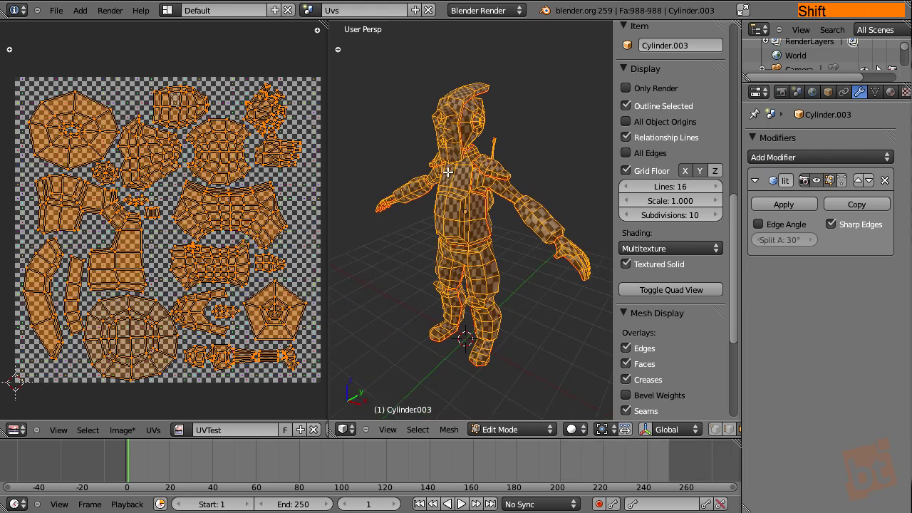
pyautogui.press('Tab')
pyautogui.middleClick(451, 215)
pyautogui.middleClick(529, 220)
pyautogui.middleClick(539, 229)
pyautogui.middleClick(524, 232)
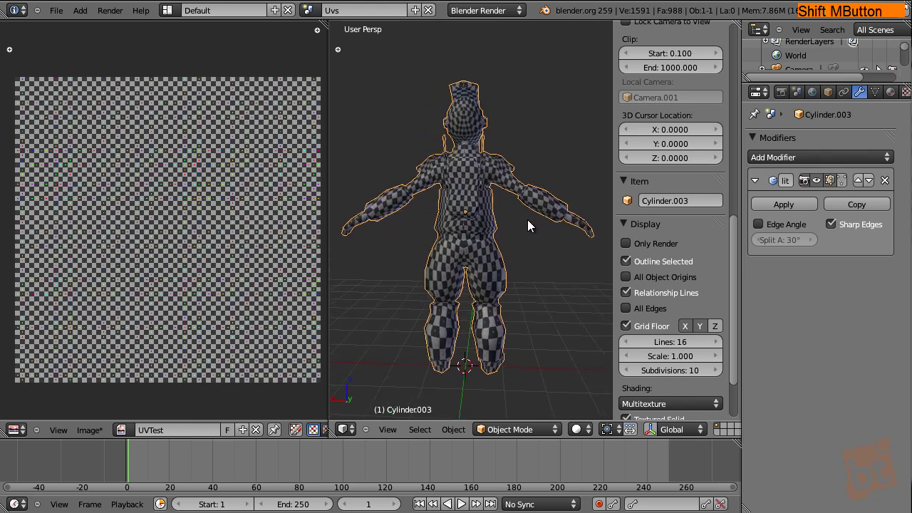
pyautogui.middleClick(481, 229)
pyautogui.middleClick(471, 252)
pyautogui.middleClick(487, 265)
pyautogui.middleClick(500, 268)
pyautogui.middleClick(480, 268)
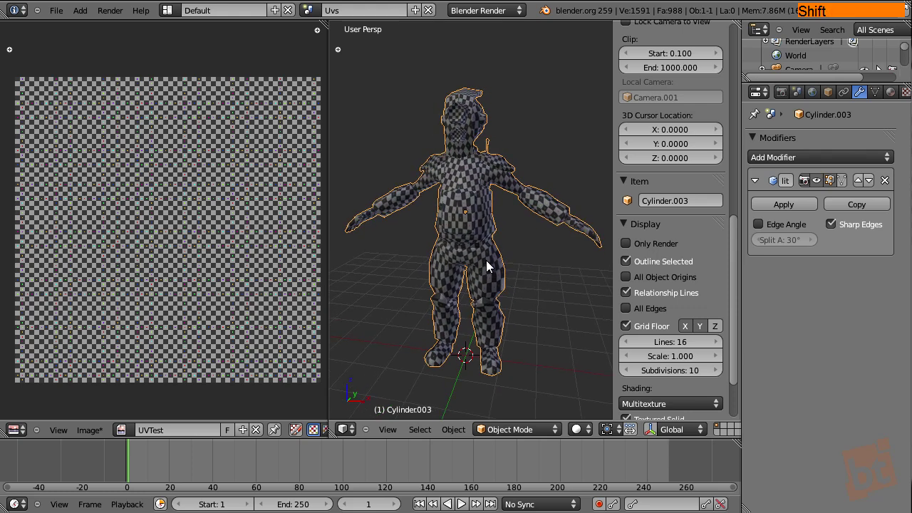
# In Edit Mode select all faces, unlink the UVTest image and start a new image
pyautogui.press('Tab')
pyautogui.press('a')
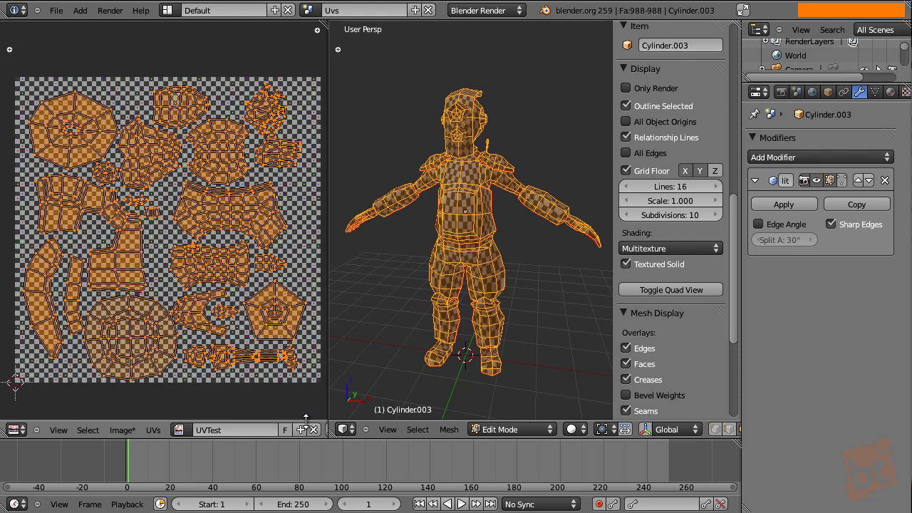
pyautogui.click(319, 431)
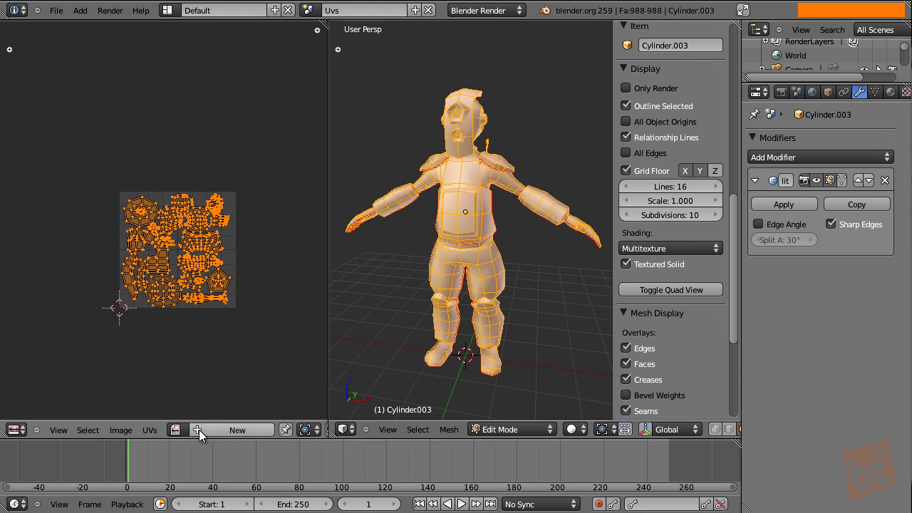
pyautogui.click(242, 435)
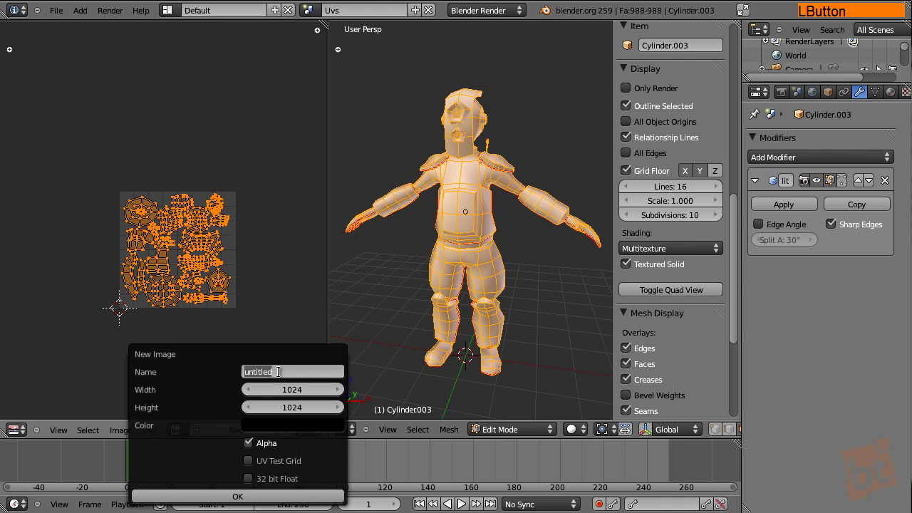
# Name the new 1024×1024 image 'Soldier_Textures'
pyautogui.press('shift+s')
pyautogui.press('o')
pyautogui.press('l')
pyautogui.press('d')
pyautogui.press('i')
pyautogui.press('e')
pyautogui.press('shift+t')
pyautogui.press('e')
pyautogui.press('x')
pyautogui.press('t')
pyautogui.press('u')
pyautogui.press('s')
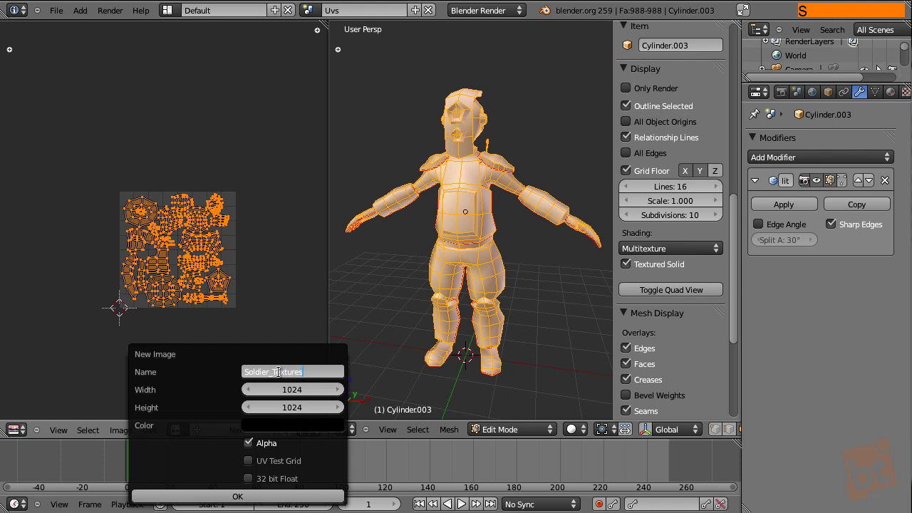
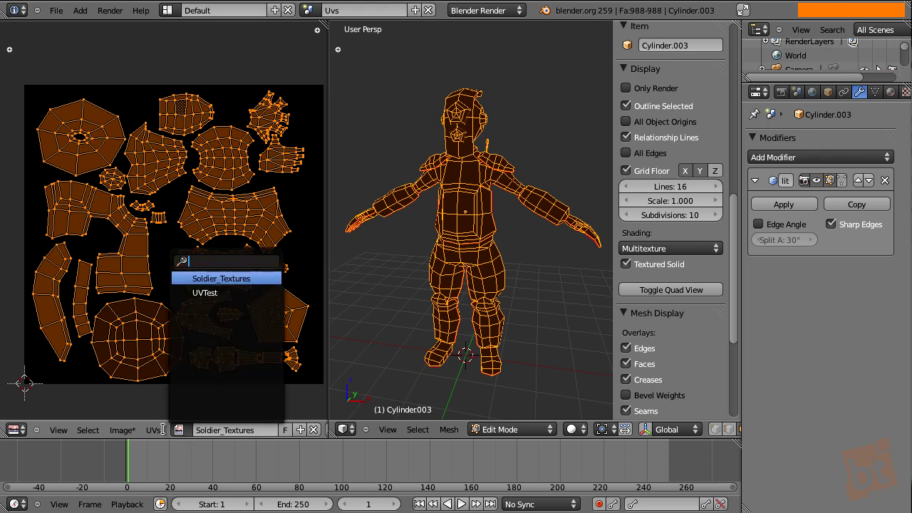
# Create another new image named 'SoldierTexturesGrey' and set its fill colour to grey
pyautogui.click(316, 435)
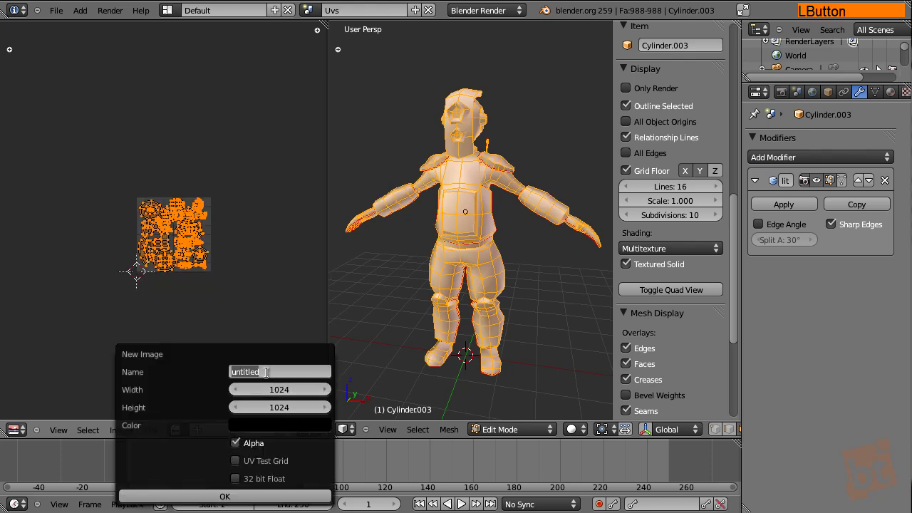
pyautogui.press('shift+s')
pyautogui.press('o')
pyautogui.press('l')
pyautogui.press('d')
pyautogui.press('i')
pyautogui.press('e')
pyautogui.press('r')
pyautogui.press('e')
pyautogui.press('x')
pyautogui.press('t')
pyautogui.press('u')
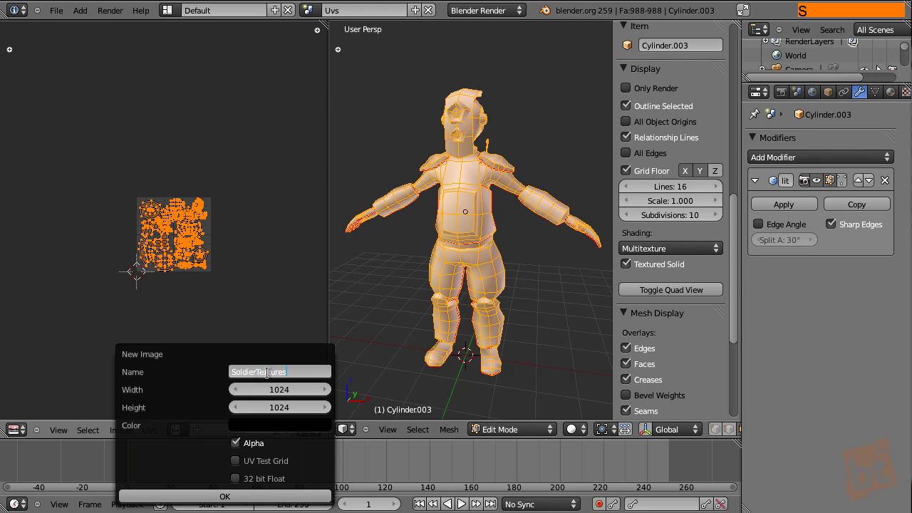
pyautogui.press('shift+g')
pyautogui.press('r')
pyautogui.press('e')
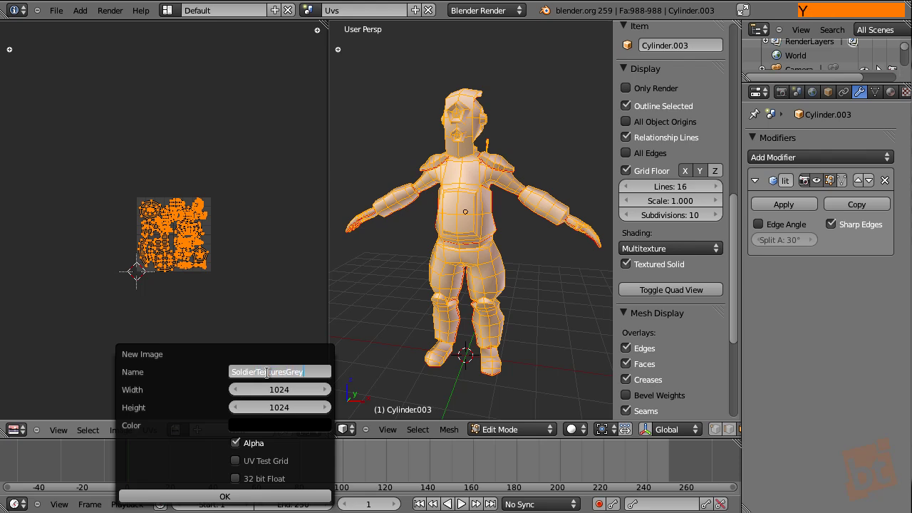
pyautogui.click(283, 436)
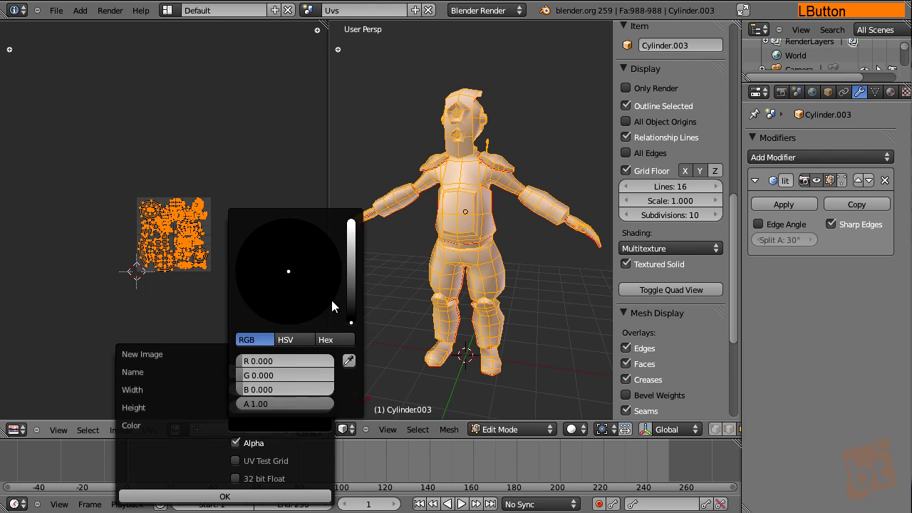
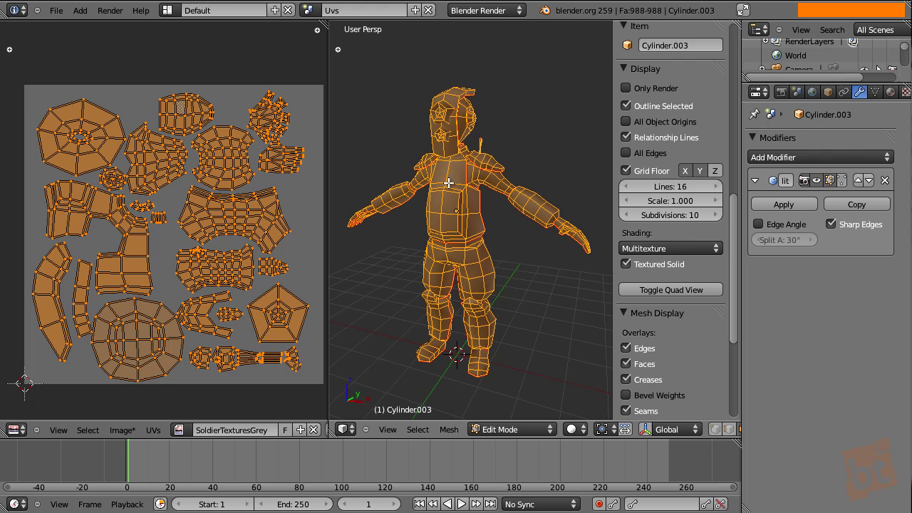
# Return to Object Mode with the grey soldier and bring up the Tool Shelf
pyautogui.press('Tab')
pyautogui.middleClick(468, 223)
pyautogui.press('a')
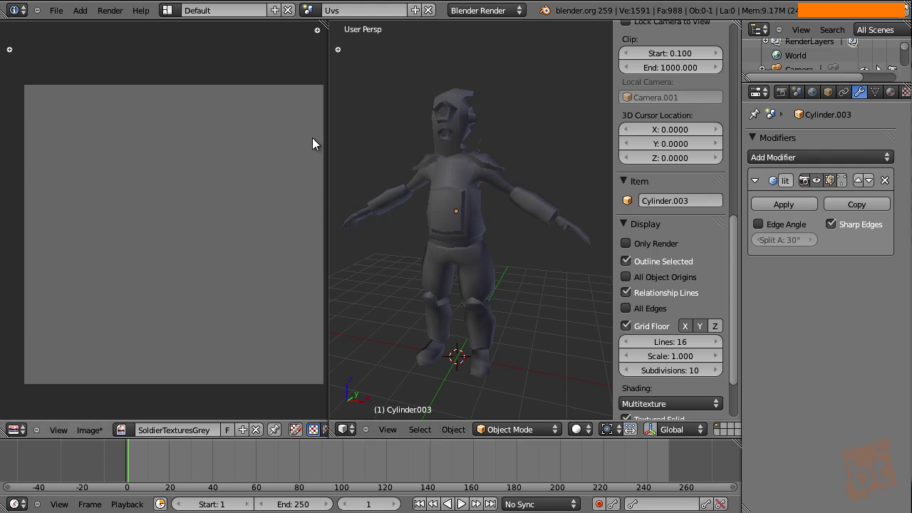
pyautogui.click(331, 430)
pyautogui.press('n')
pyautogui.press('t')
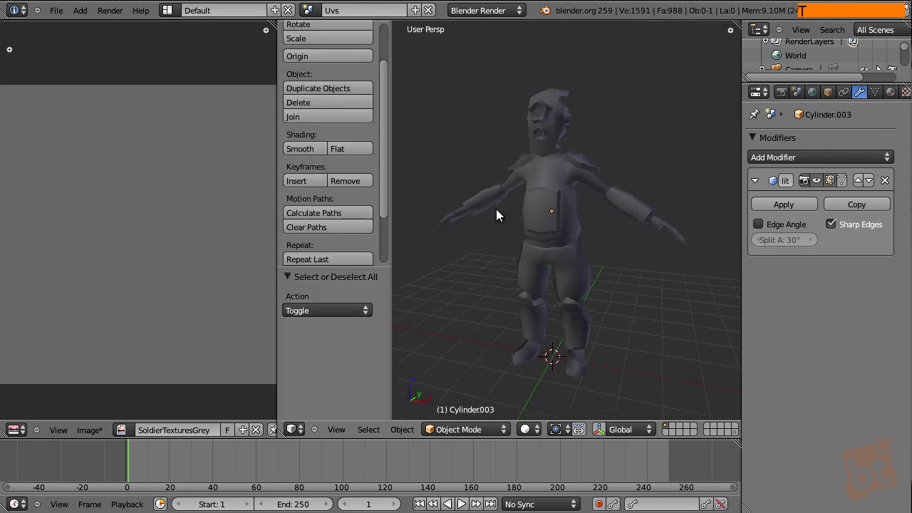
# Switch to Texture Paint mode and reveal the Project Paint options
pyautogui.click(384, 167)
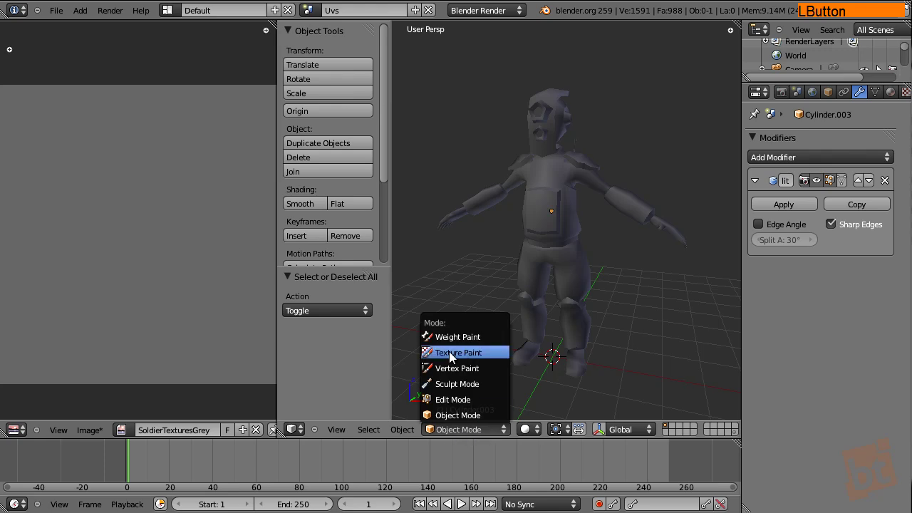
pyautogui.click(465, 357)
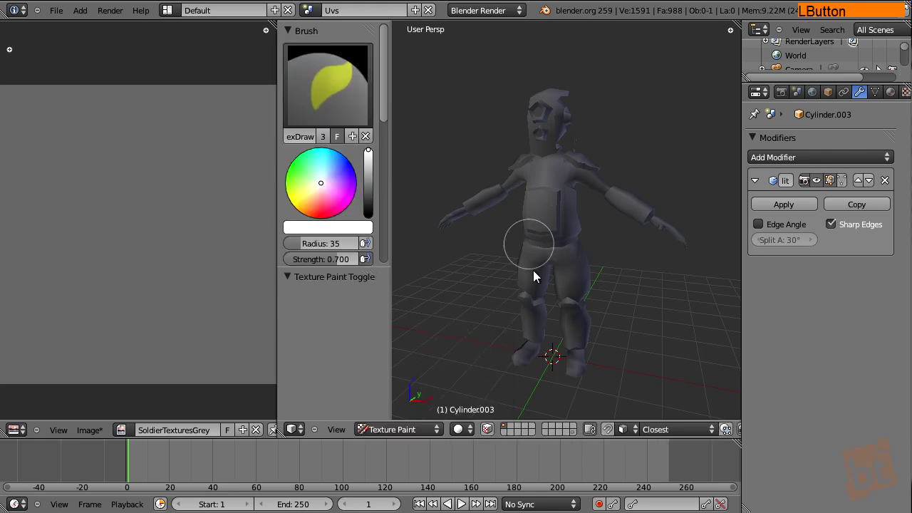
pyautogui.click(385, 50)
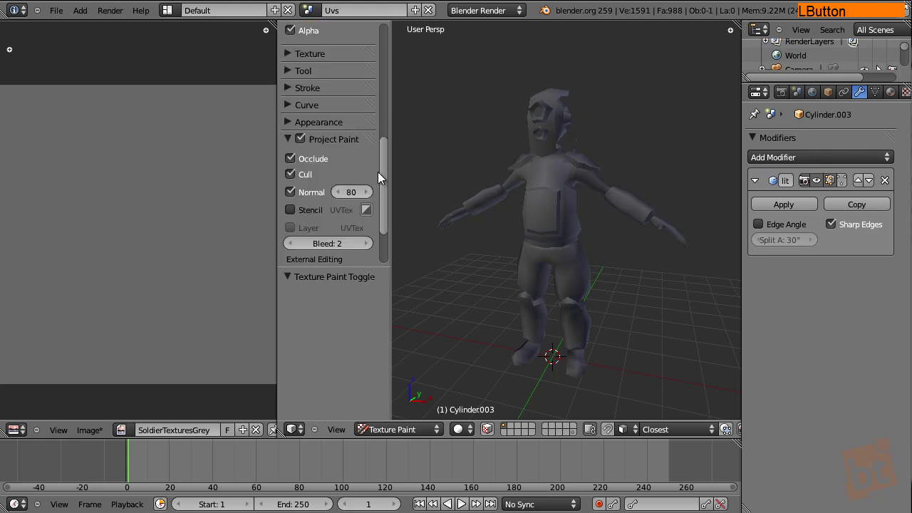
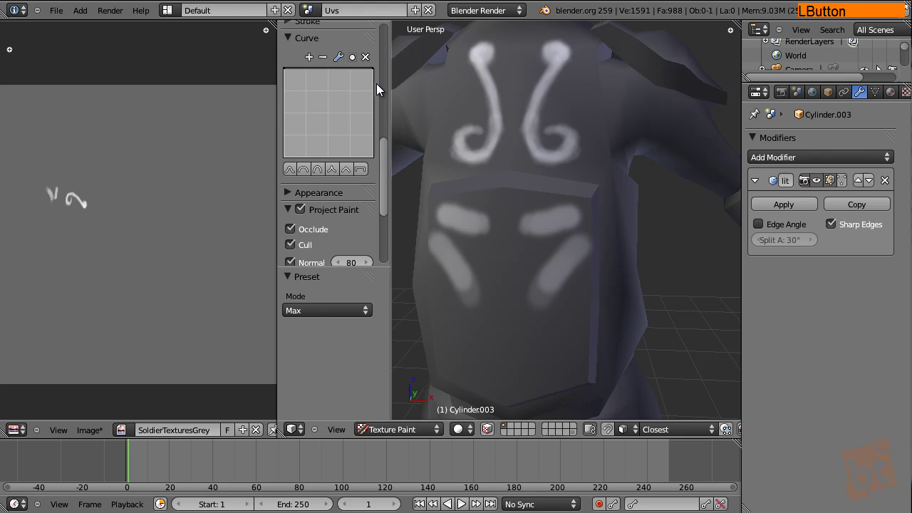
# Change the brush falloff curve preset and paint small ring dots beside the chest swirls
pyautogui.press('f')
pyautogui.click(567, 323)
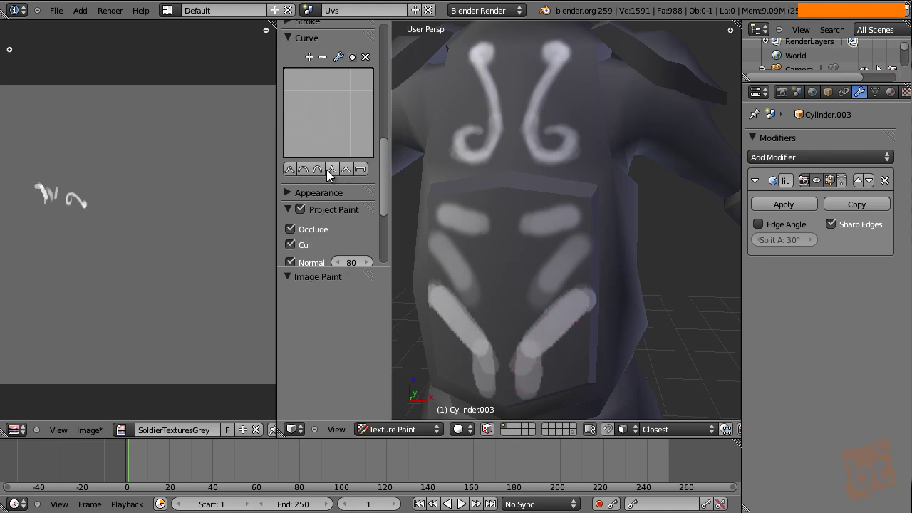
pyautogui.click(323, 175)
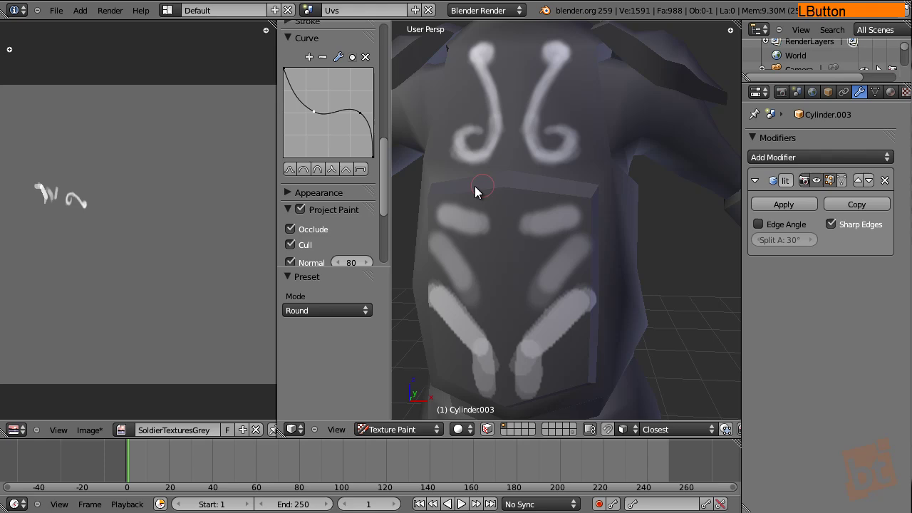
pyautogui.click(313, 118)
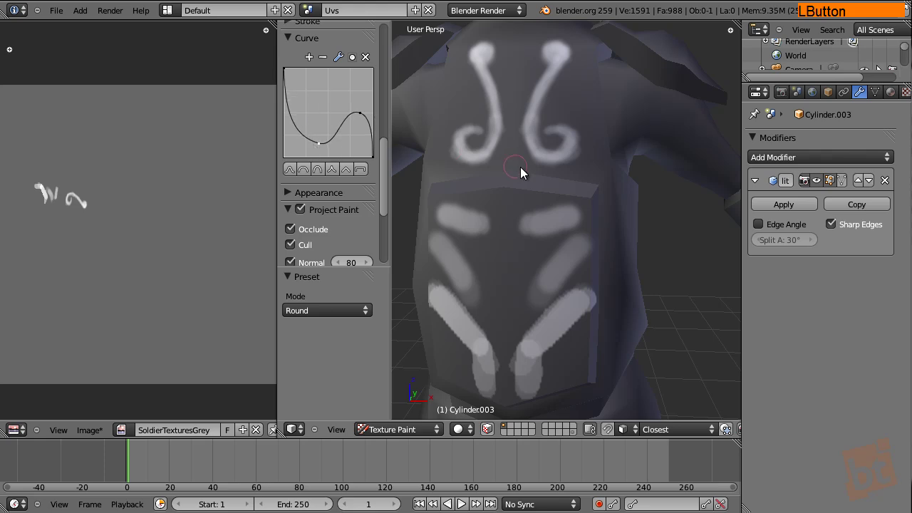
pyautogui.click(580, 110)
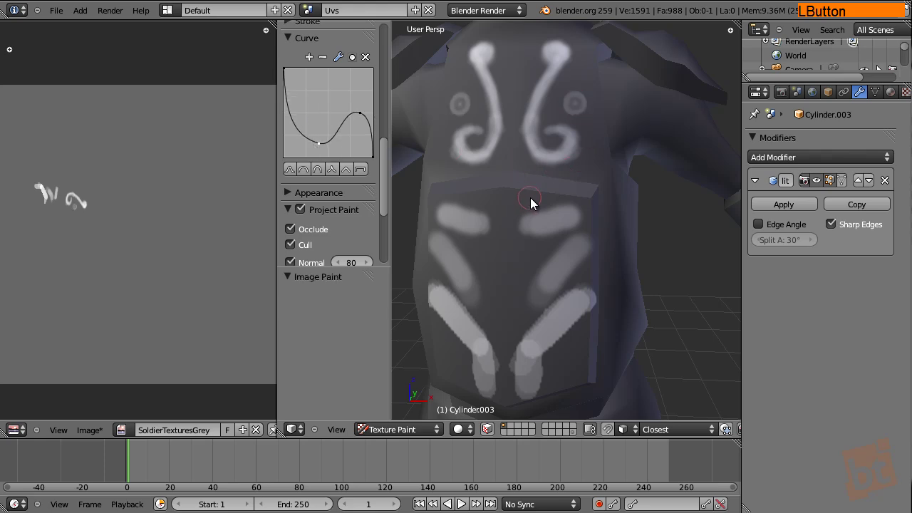
pyautogui.middleClick(624, 163)
# Resize the brush and paint longer stripes on the lower chest
pyautogui.press('f')
pyautogui.click(584, 186)
pyautogui.middleClick(604, 219)
pyautogui.click(544, 238)
pyautogui.middleClick(523, 212)
# Shape the falloff curve into repeated rings and stamp a ringed target on the shoulder
pyautogui.click(317, 150)
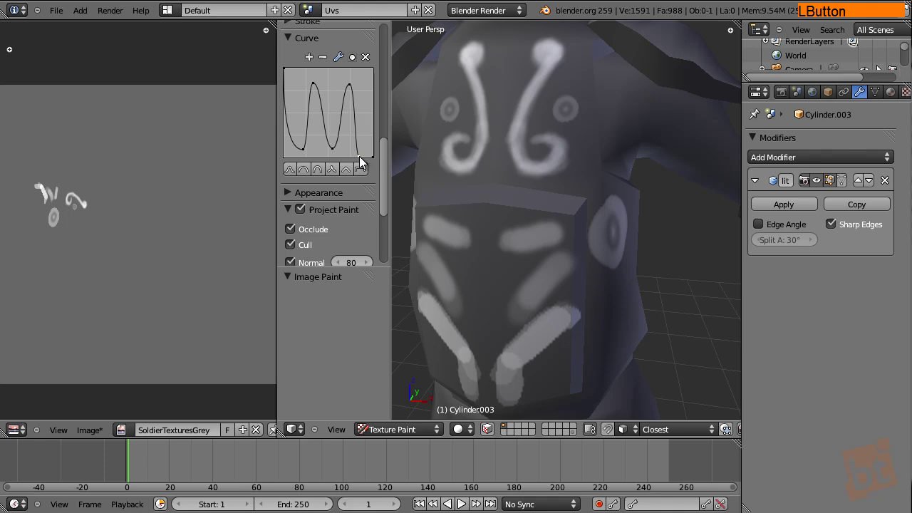
pyautogui.middleClick(644, 152)
pyautogui.click(533, 199)
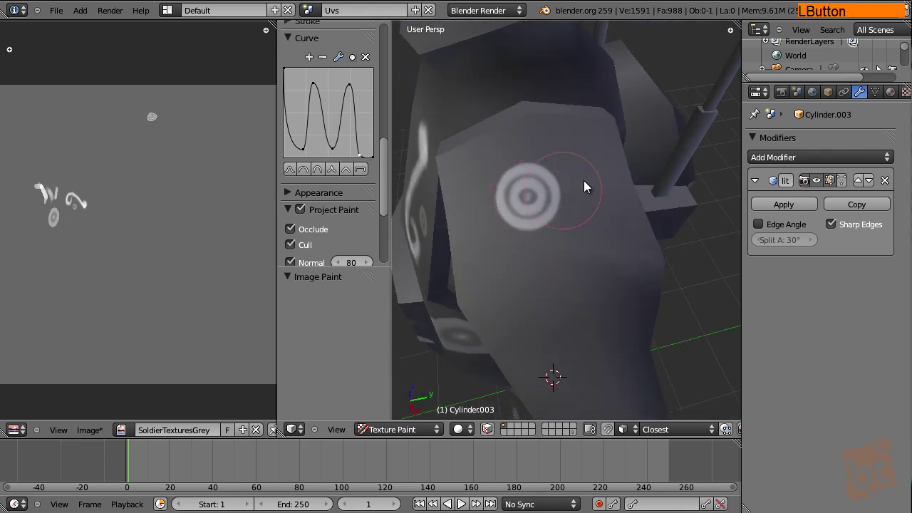
pyautogui.middleClick(582, 212)
pyautogui.middleClick(569, 196)
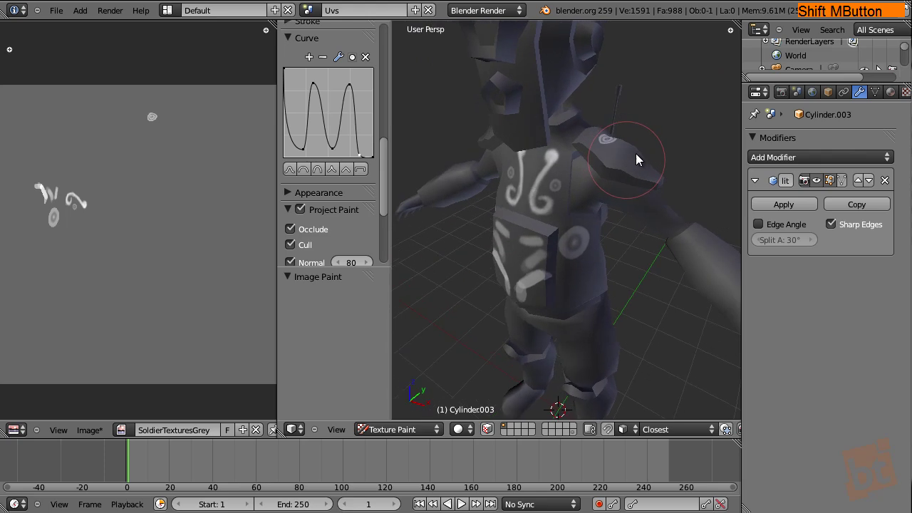
# Set the brush outline colour to orange from the Appearance panel's colour wheel
pyautogui.click(307, 176)
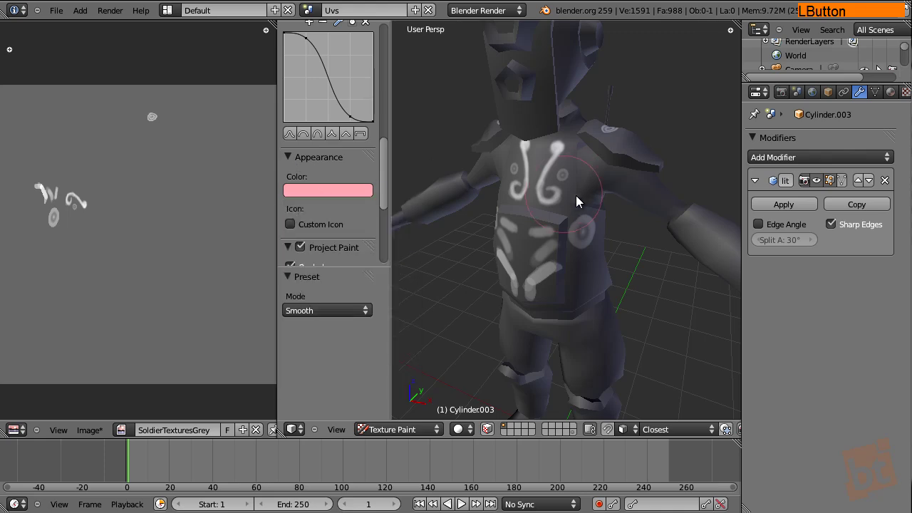
pyautogui.press('f')
pyautogui.click(567, 190)
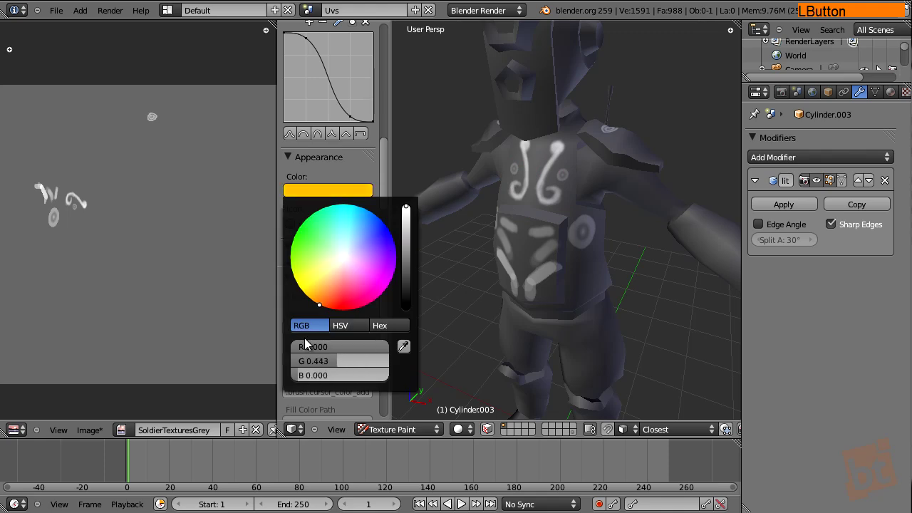
pyautogui.click(333, 309)
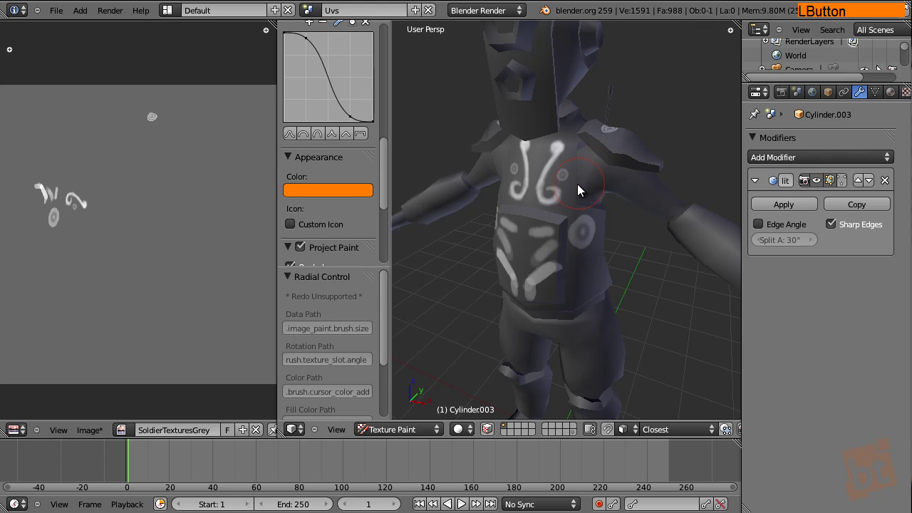
pyautogui.middleClick(553, 229)
pyautogui.click(384, 171)
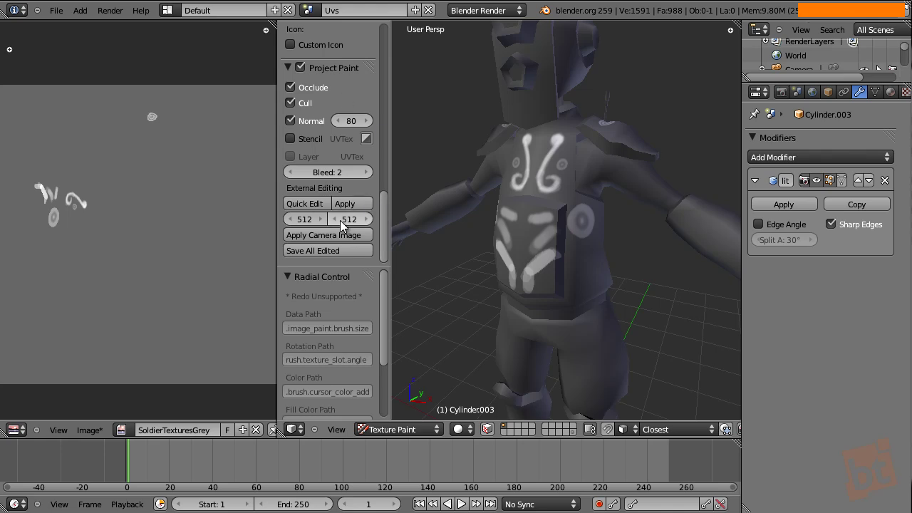
pyautogui.middleClick(564, 218)
pyautogui.middleClick(601, 220)
pyautogui.middleClick(596, 247)
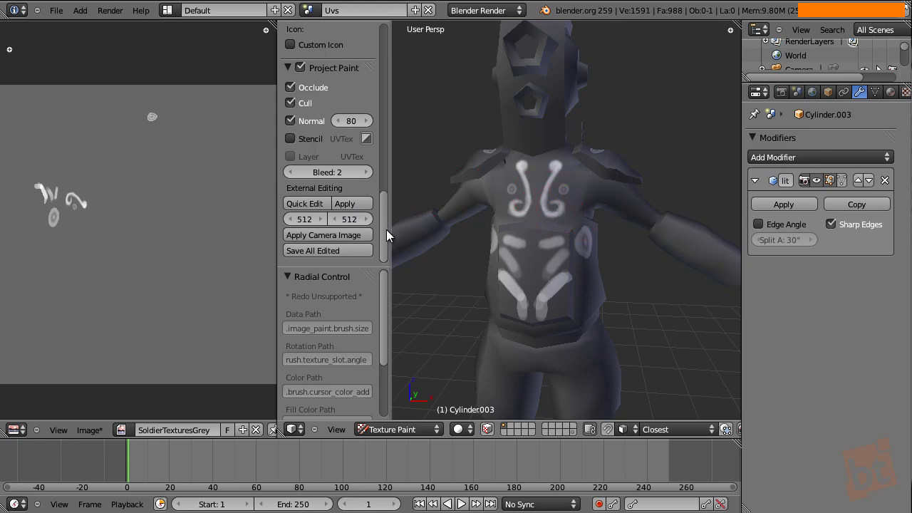
# Switch to the Clone brush and set its radius to 19
pyautogui.click(386, 242)
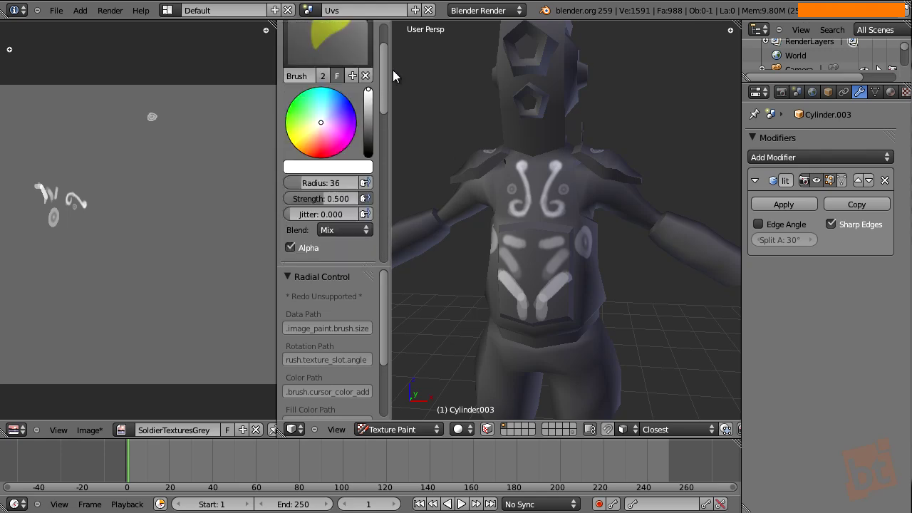
pyautogui.middleClick(575, 205)
pyautogui.middleClick(551, 231)
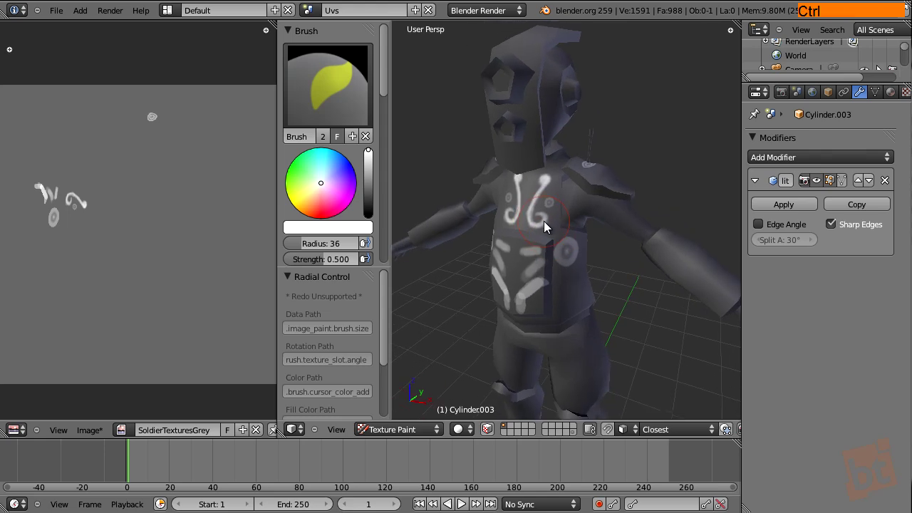
pyautogui.middleClick(547, 229)
pyautogui.click(328, 88)
pyautogui.middleClick(564, 173)
pyautogui.middleClick(530, 228)
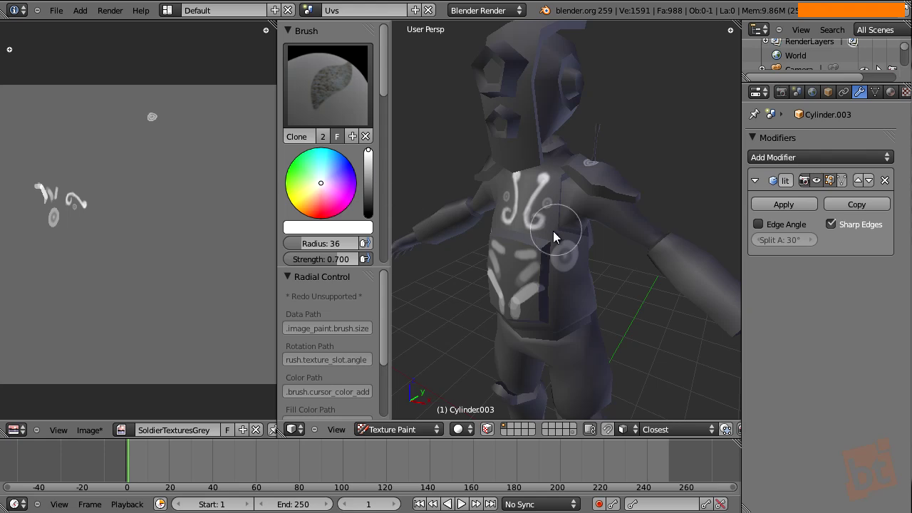
pyautogui.press('f')
pyautogui.click(542, 233)
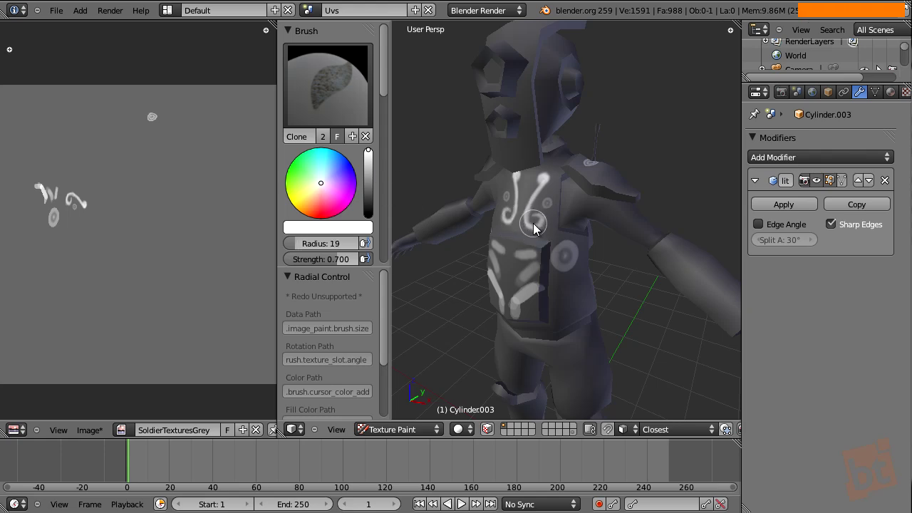
# Set a chest swirl as the clone source and clone a swirl onto the head
pyautogui.middleClick(539, 225)
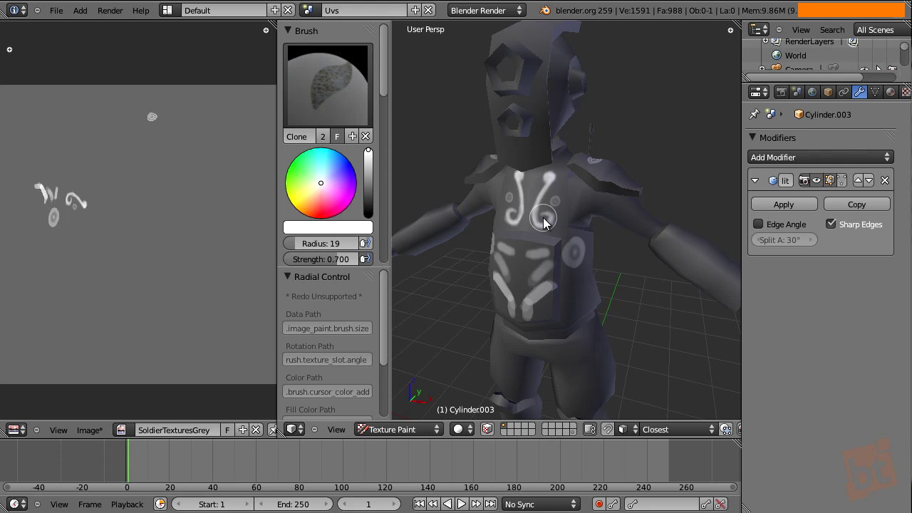
pyautogui.click(548, 223)
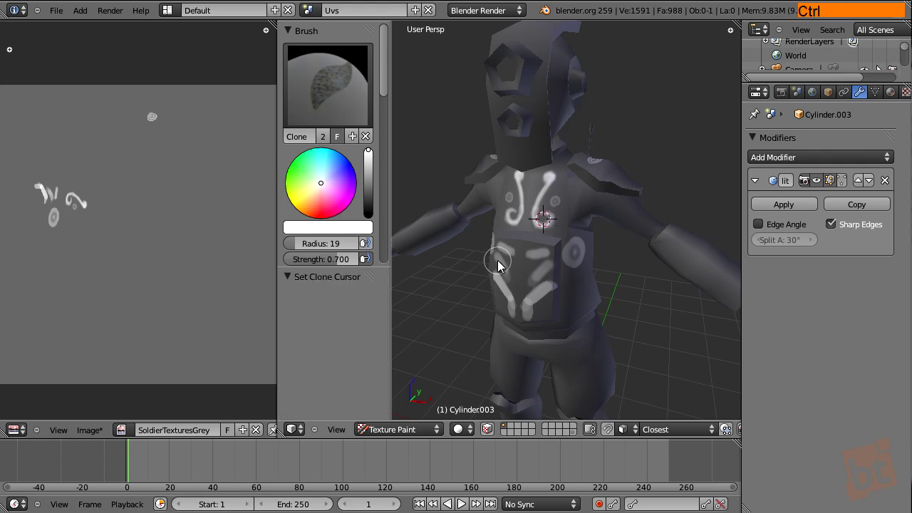
pyautogui.middleClick(646, 226)
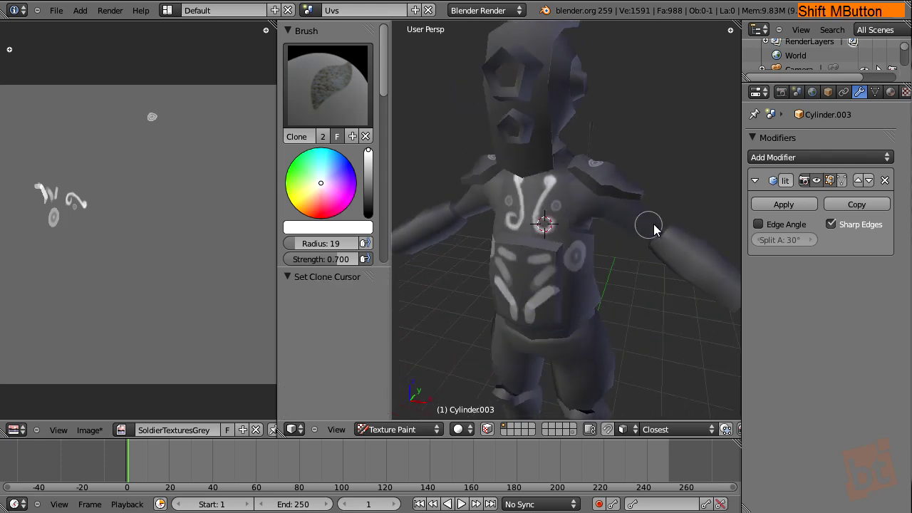
pyautogui.middleClick(582, 206)
pyautogui.middleClick(584, 239)
pyautogui.middleClick(569, 267)
pyautogui.click(515, 190)
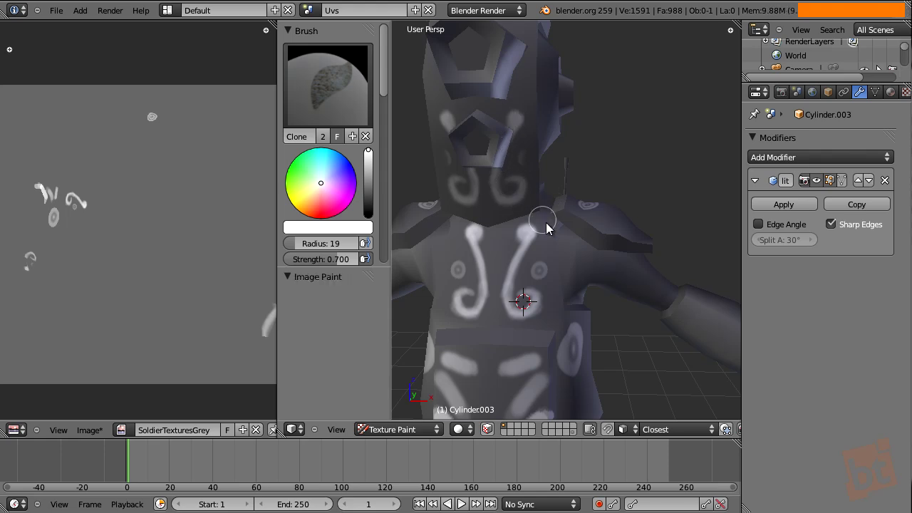
# Clone swirls onto the side of the torso and the lower chest plate
pyautogui.middleClick(659, 248)
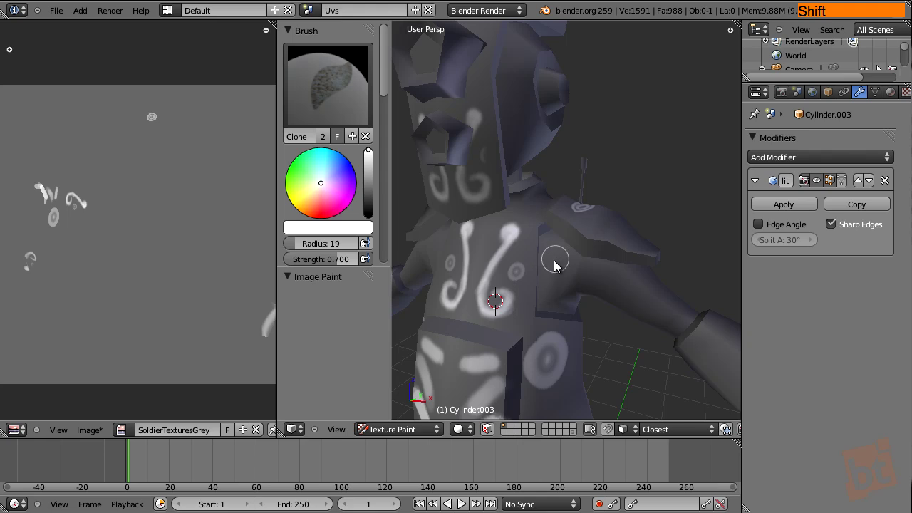
pyautogui.middleClick(562, 259)
pyautogui.middleClick(646, 247)
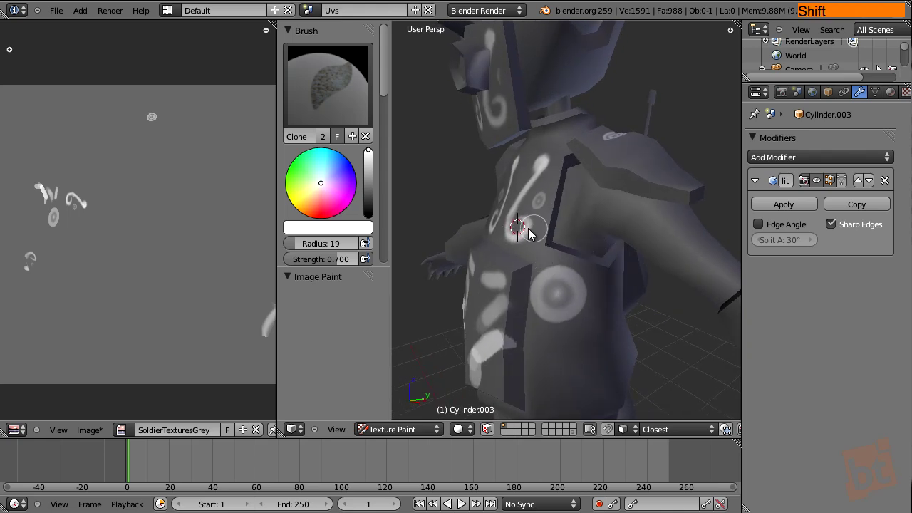
pyautogui.middleClick(561, 318)
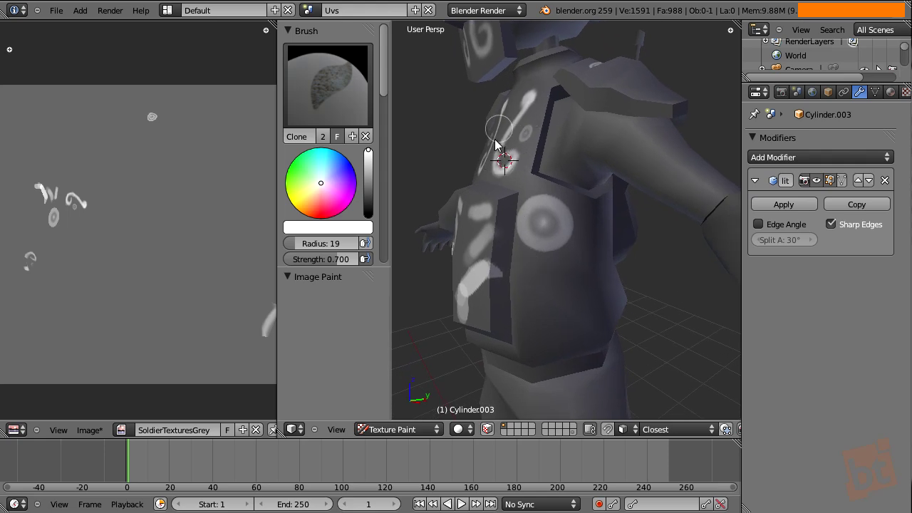
pyautogui.click(559, 315)
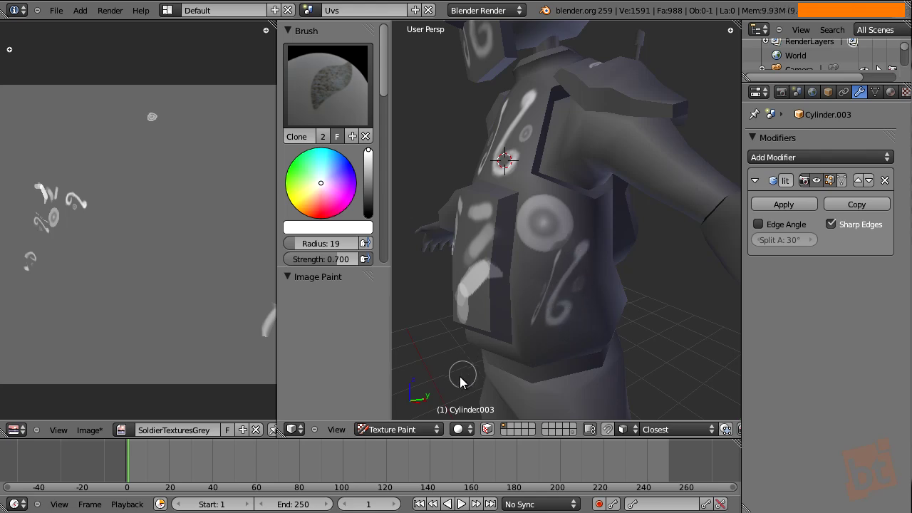
pyautogui.middleClick(580, 282)
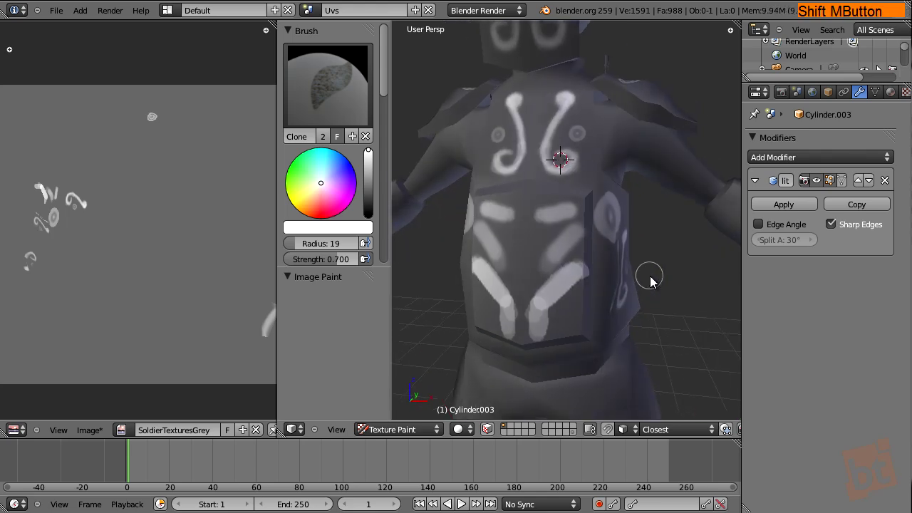
pyautogui.click(579, 283)
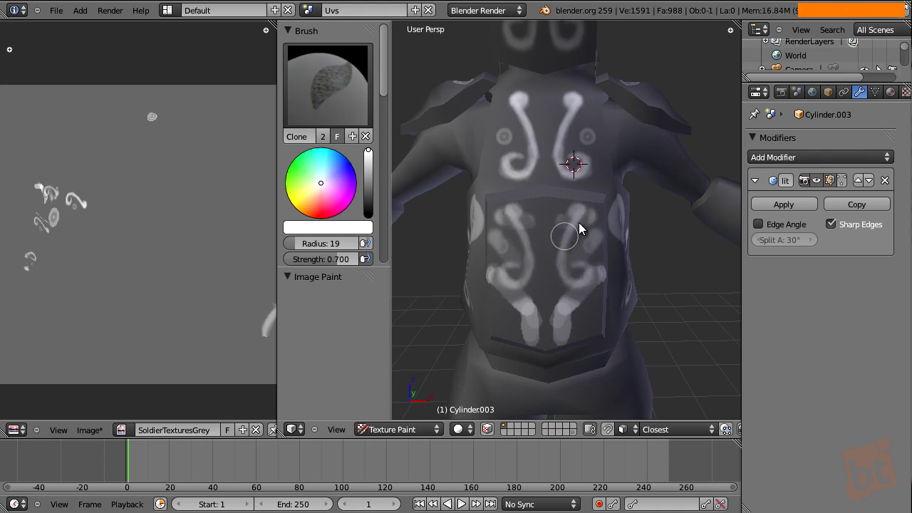
pyautogui.click(585, 273)
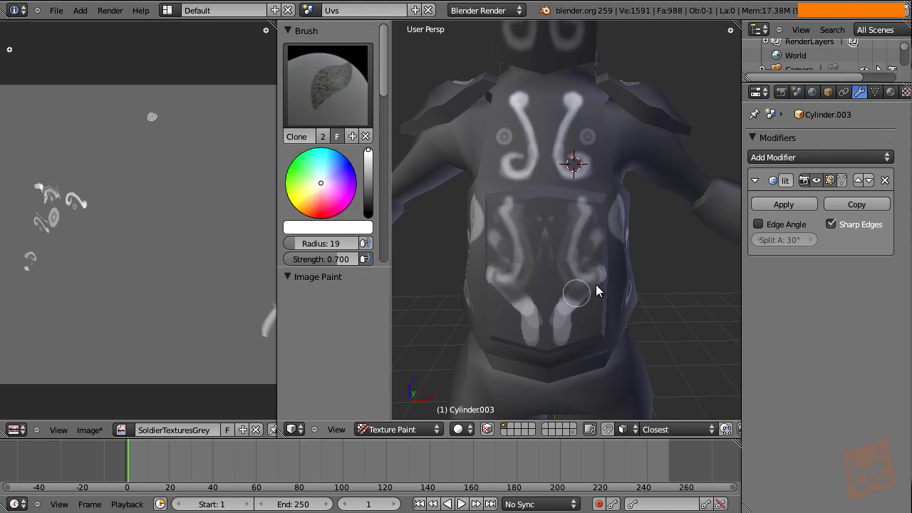
# Clone a swirl onto the upper side and orbit to review the whole character
pyautogui.middleClick(626, 238)
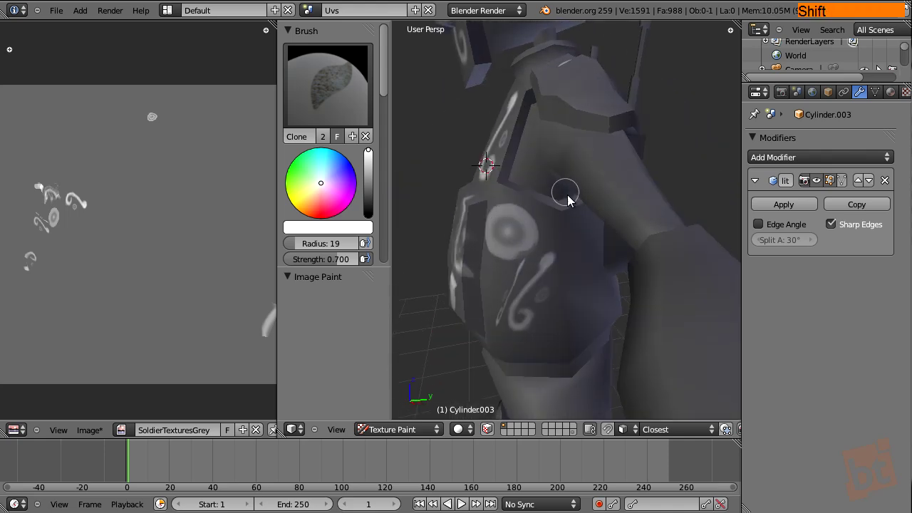
pyautogui.click(602, 161)
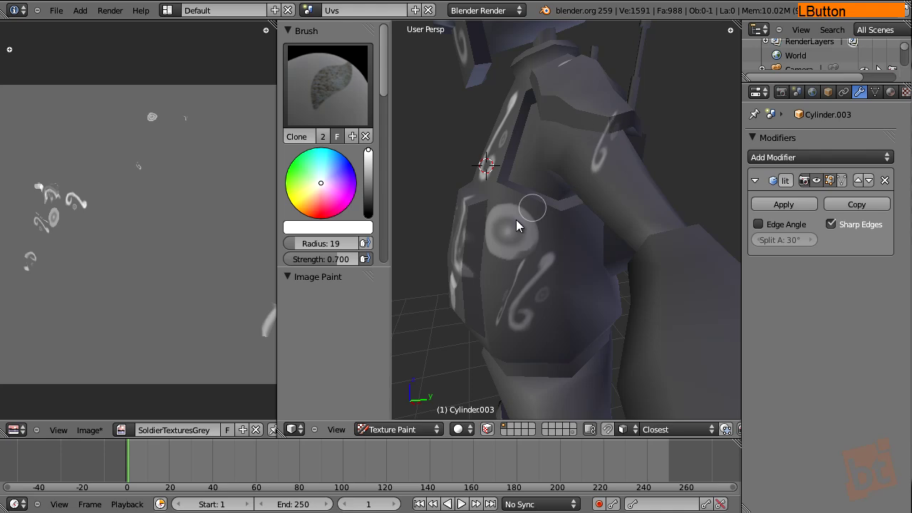
pyautogui.middleClick(507, 208)
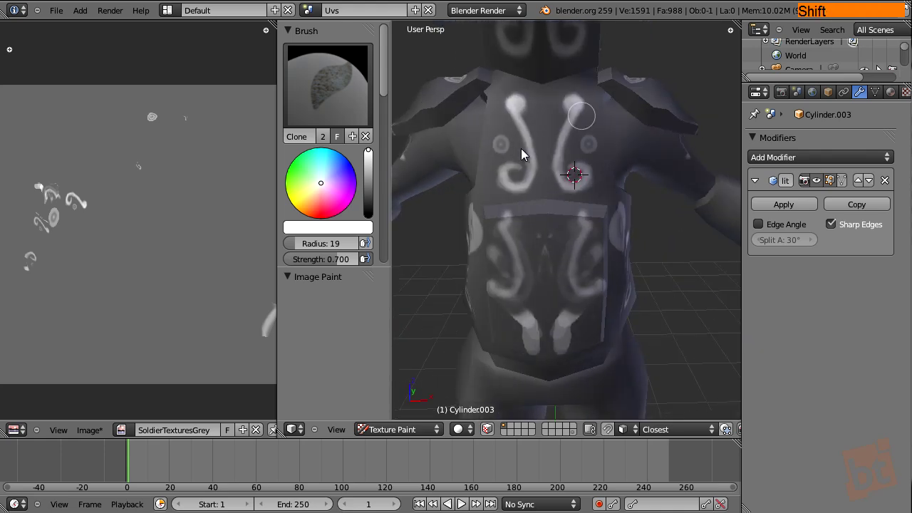
pyautogui.middleClick(571, 191)
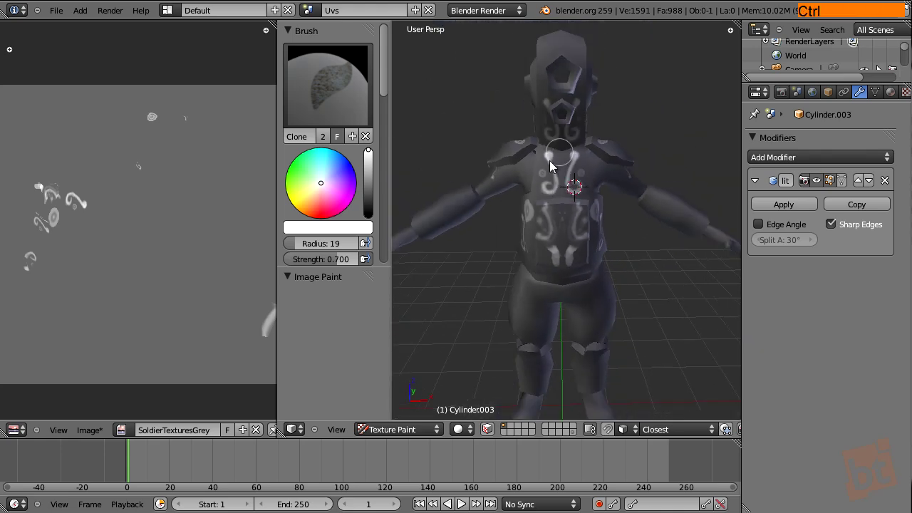
pyautogui.middleClick(590, 171)
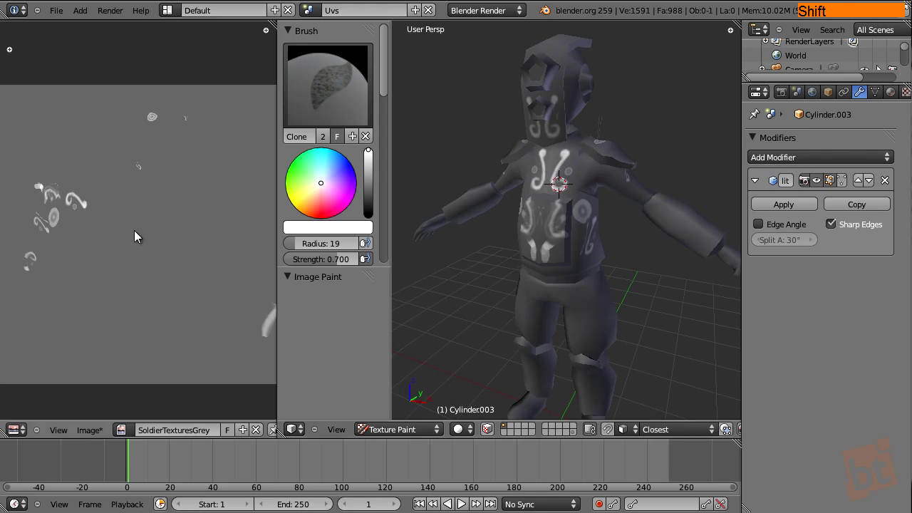
pyautogui.middleClick(164, 231)
pyautogui.middleClick(140, 213)
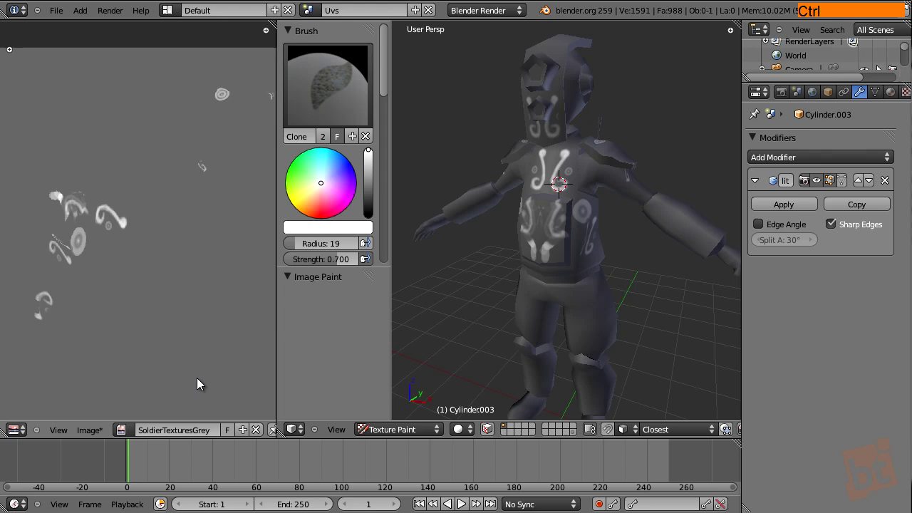
# Switch back to the Draw brush and paint white over the backpack on the soldier's back
pyautogui.middleClick(235, 435)
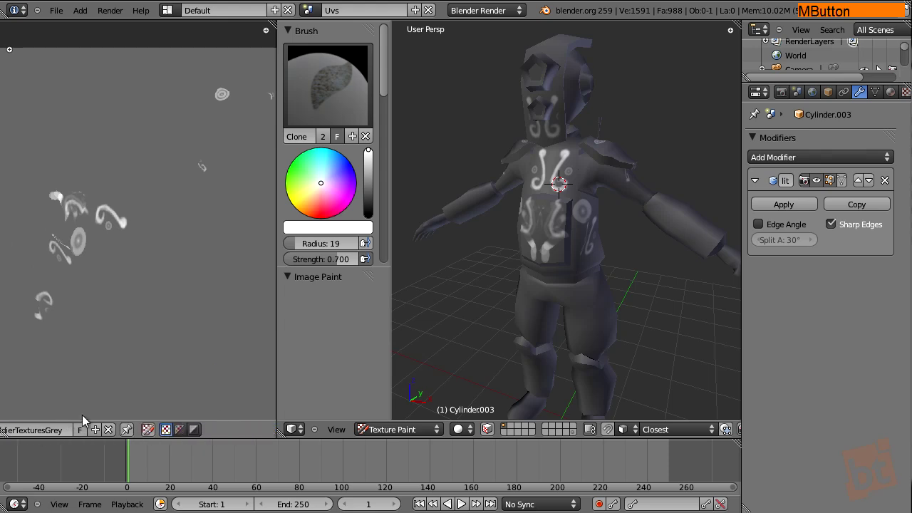
pyautogui.click(152, 436)
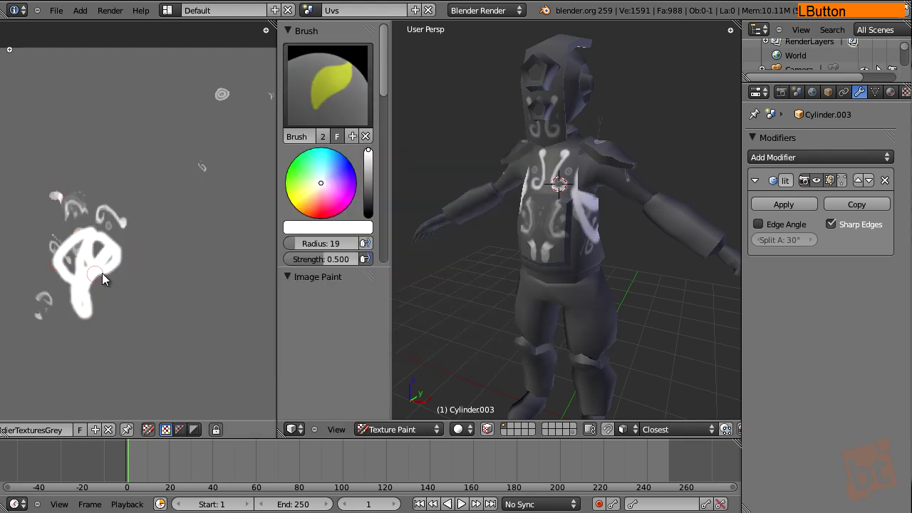
pyautogui.middleClick(631, 206)
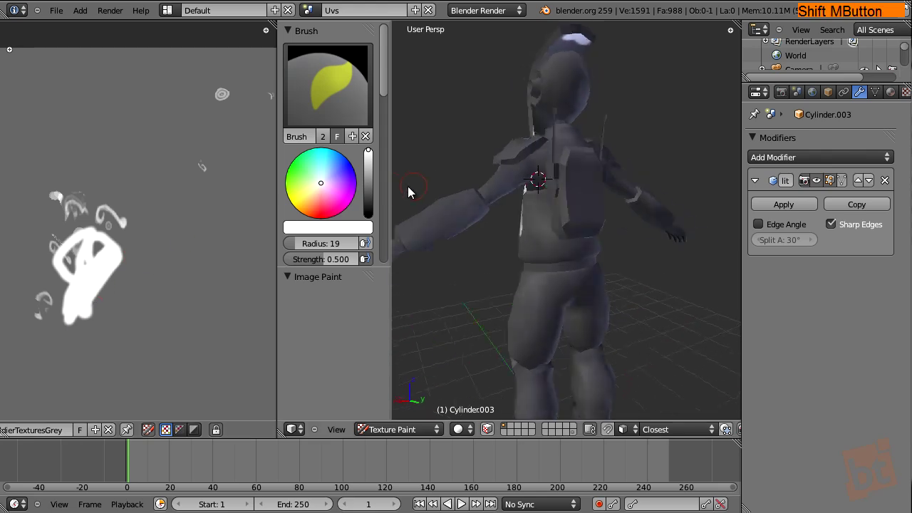
pyautogui.click(581, 184)
pyautogui.middleClick(129, 282)
pyautogui.middleClick(147, 294)
pyautogui.click(164, 322)
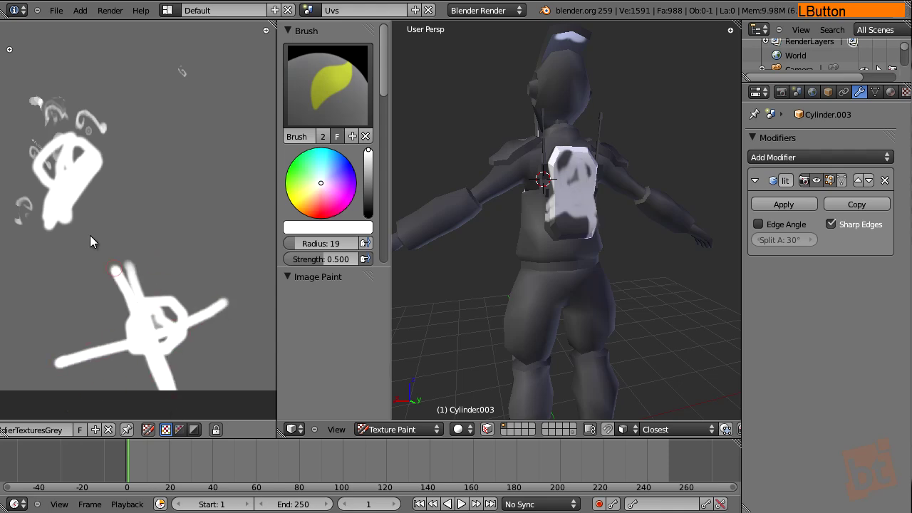
# Orbit around the soldier to review the painted patterns from front and side
pyautogui.middleClick(560, 257)
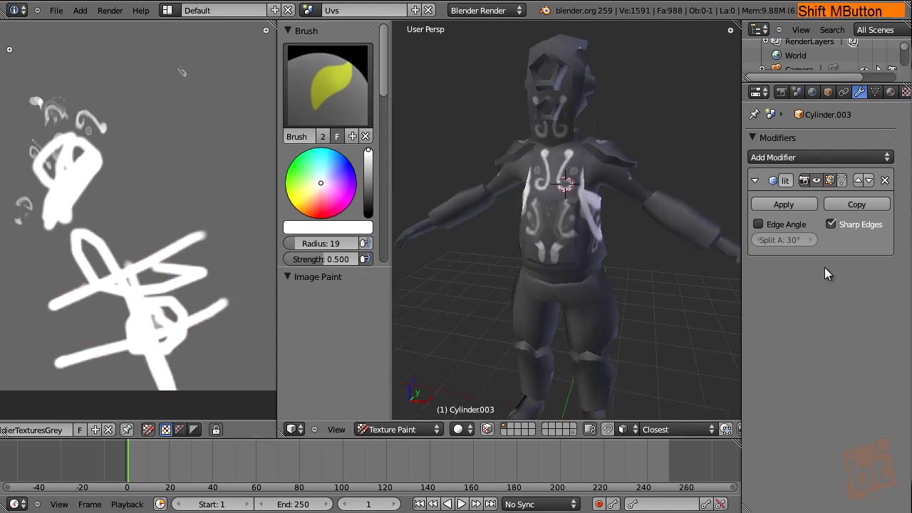
pyautogui.middleClick(609, 267)
pyautogui.middleClick(626, 260)
pyautogui.middleClick(580, 179)
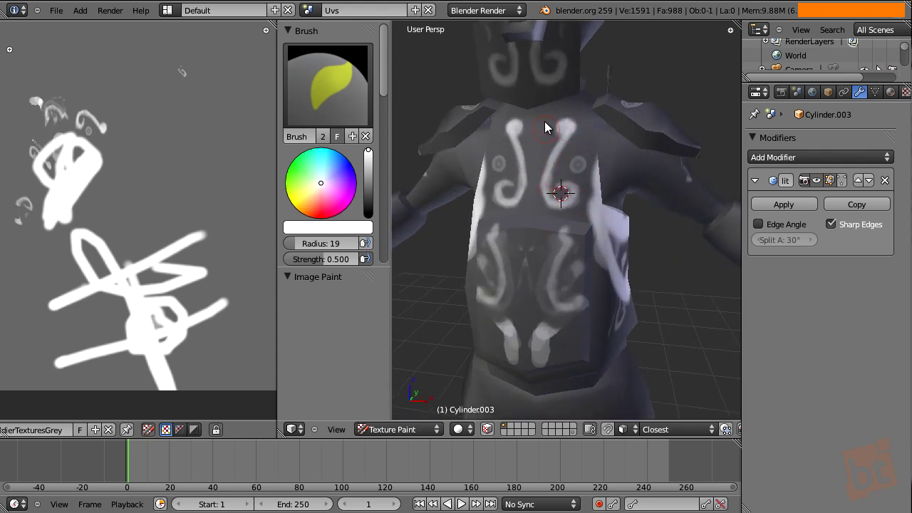
pyautogui.middleClick(558, 223)
pyautogui.middleClick(581, 223)
pyautogui.middleClick(589, 194)
pyautogui.middleClick(582, 188)
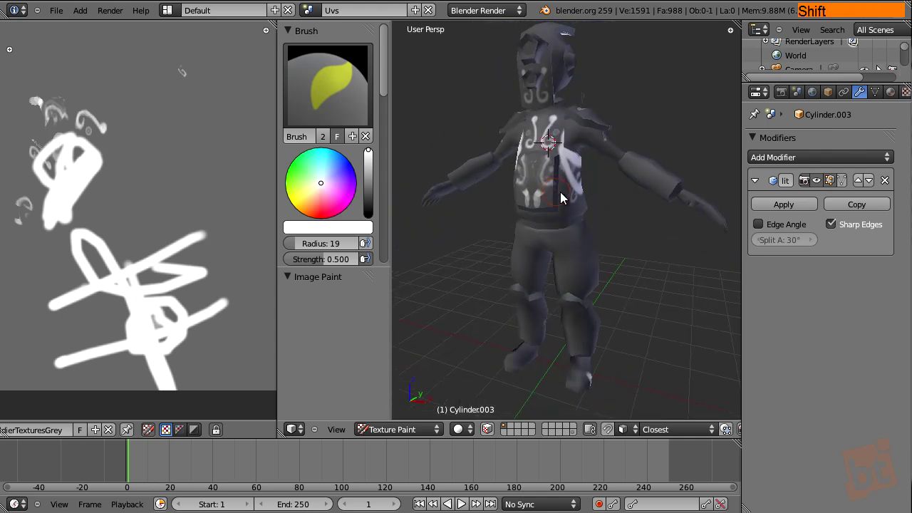
pyautogui.middleClick(595, 195)
pyautogui.middleClick(616, 200)
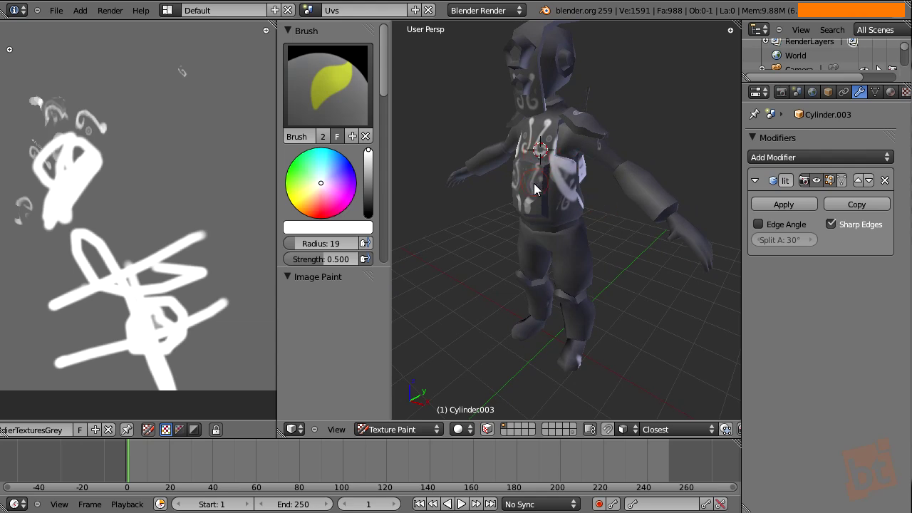
pyautogui.middleClick(543, 196)
pyautogui.middleClick(578, 207)
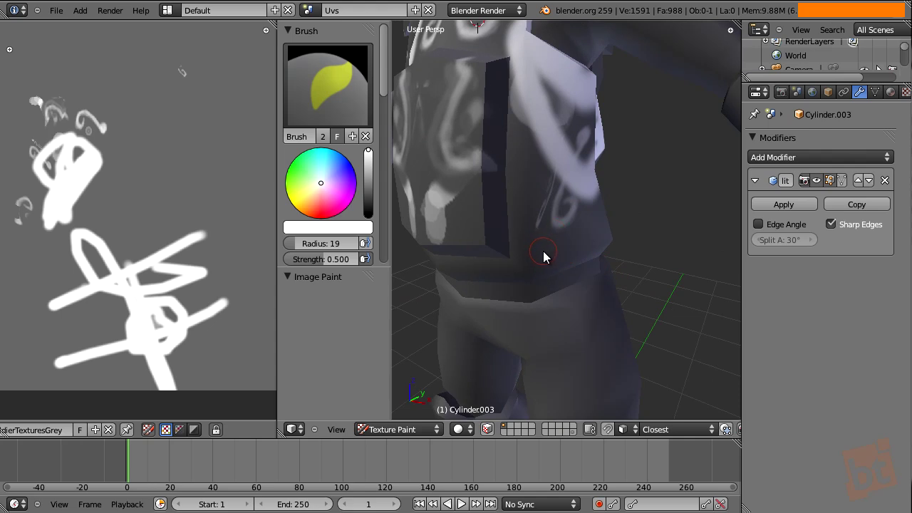
# Right-click sample a grey from the soldier's surface as the brush colour
pyautogui.rightClick(546, 256)
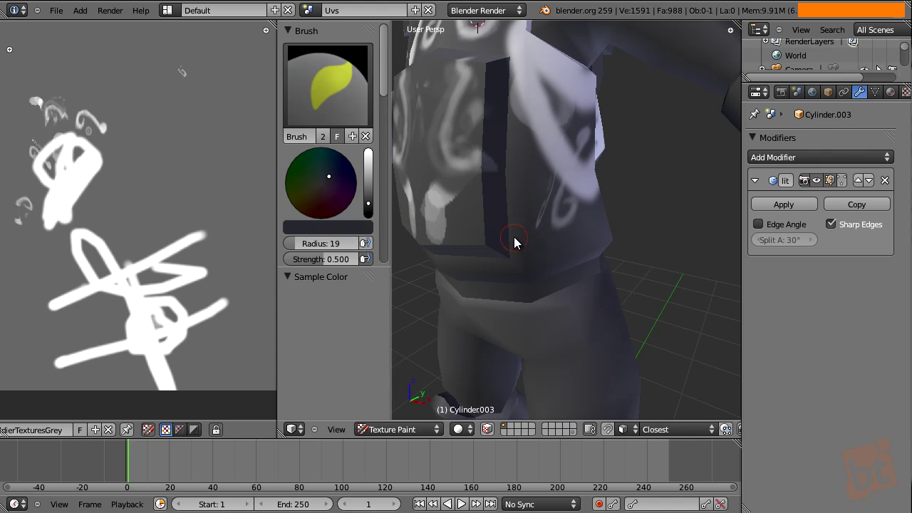
pyautogui.rightClick(518, 244)
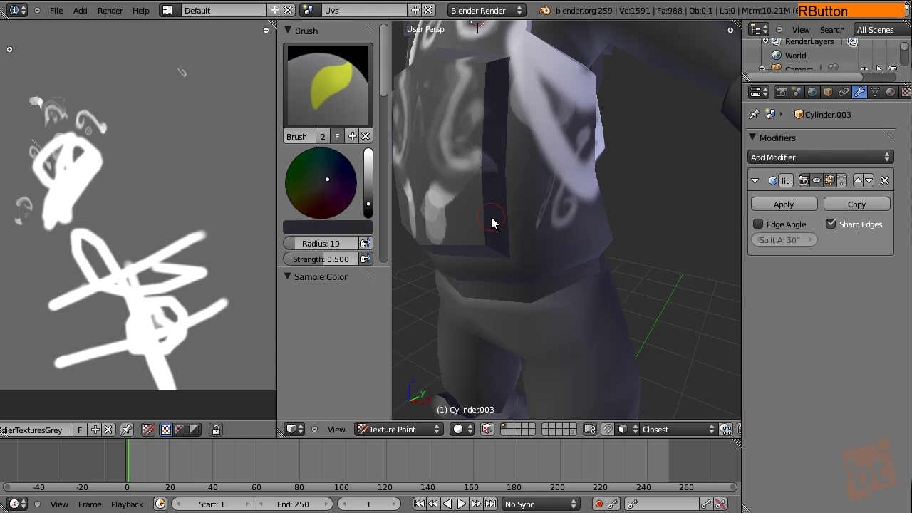
pyautogui.rightClick(368, 207)
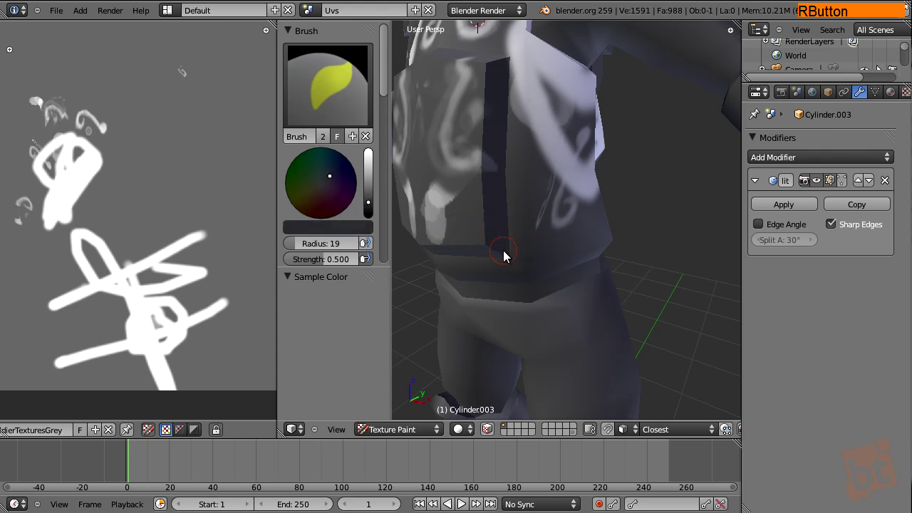
pyautogui.rightClick(234, 228)
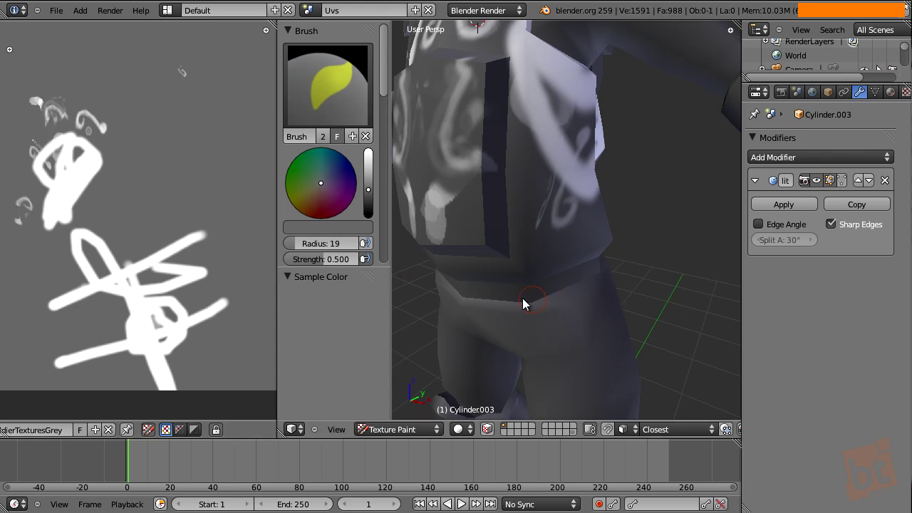
# Switch the viewport to Textured shading and orbit in toward the soldier's waist
pyautogui.click(469, 432)
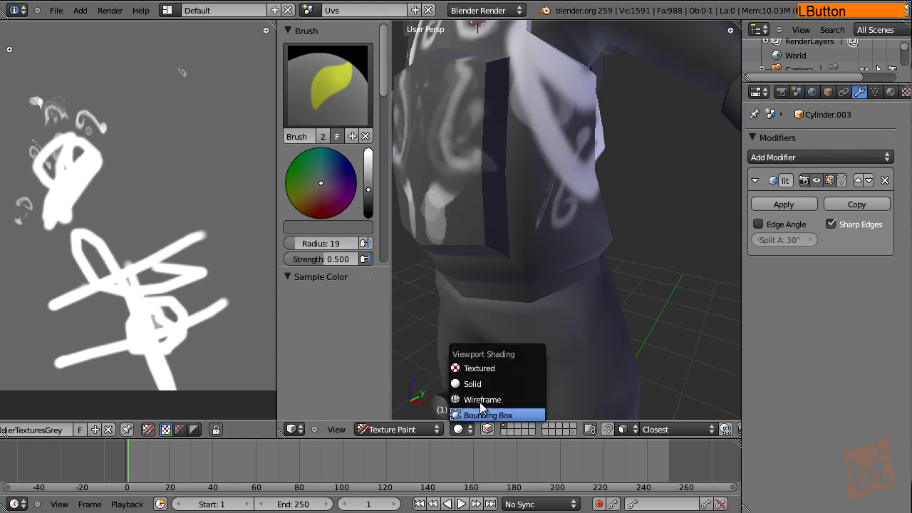
pyautogui.middleClick(545, 298)
pyautogui.middleClick(562, 306)
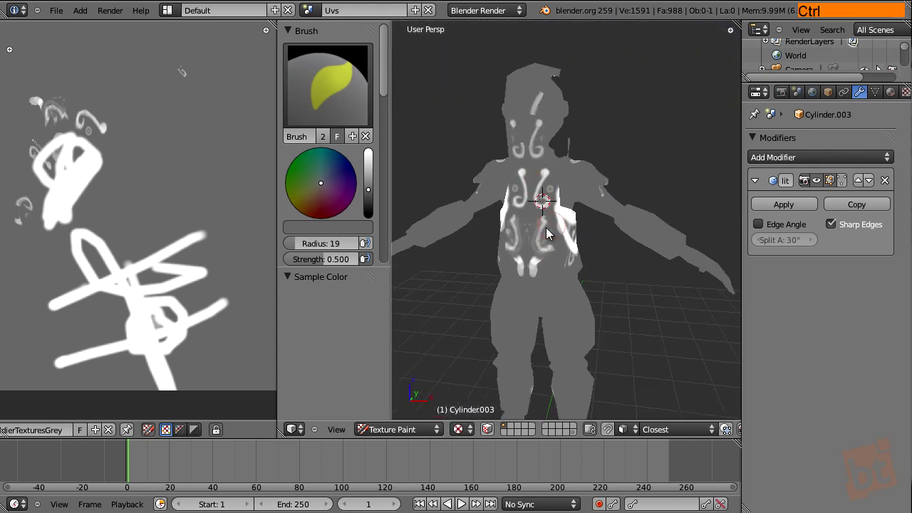
pyautogui.middleClick(580, 291)
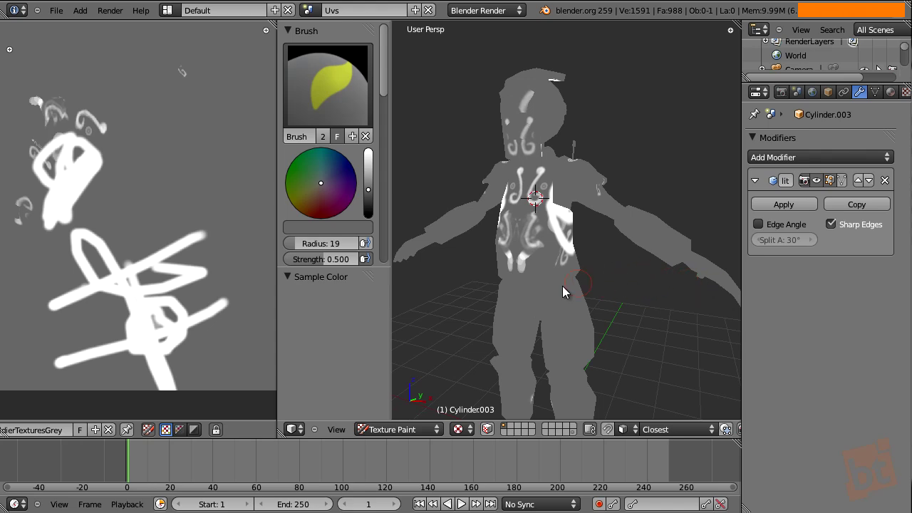
pyautogui.click(465, 429)
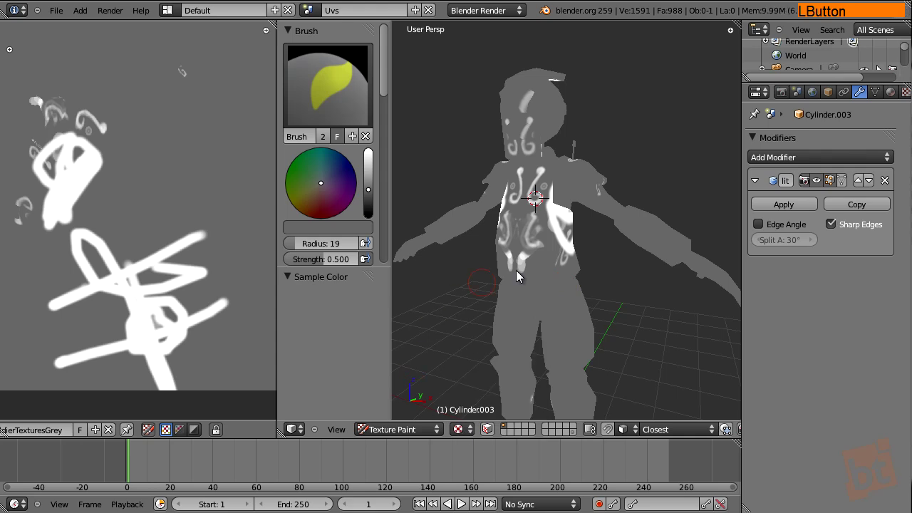
pyautogui.middleClick(587, 299)
pyautogui.middleClick(619, 297)
pyautogui.click(569, 297)
pyautogui.middleClick(546, 297)
pyautogui.middleClick(579, 256)
pyautogui.middleClick(580, 323)
pyautogui.middleClick(592, 314)
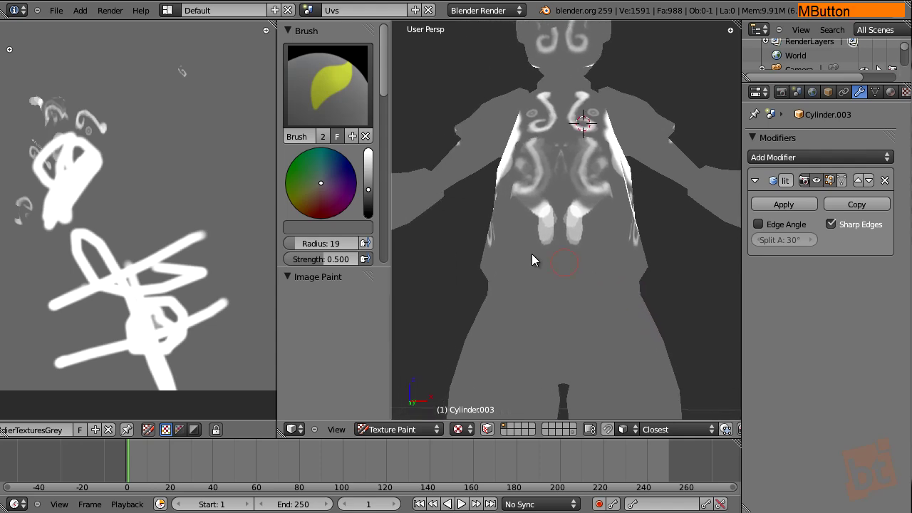
# Paint a dark band across the waist and extend it around the side
pyautogui.click(374, 193)
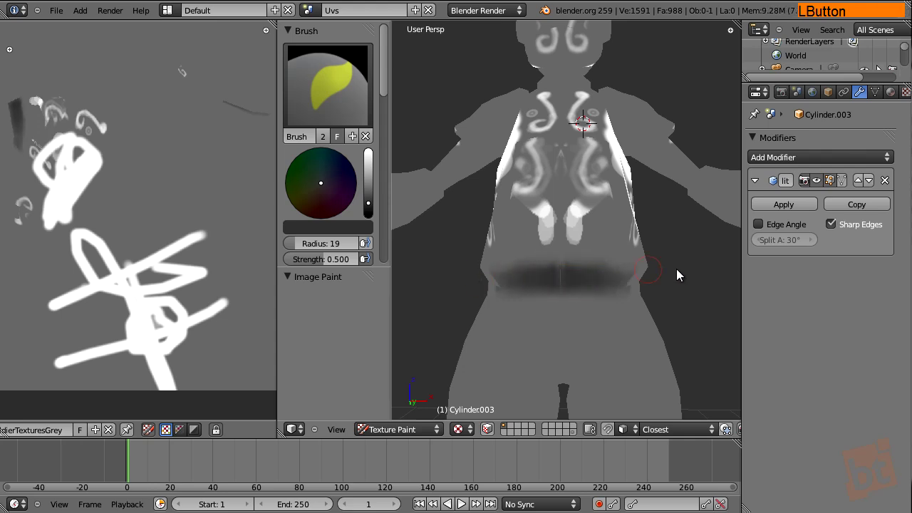
pyautogui.middleClick(642, 268)
pyautogui.click(551, 283)
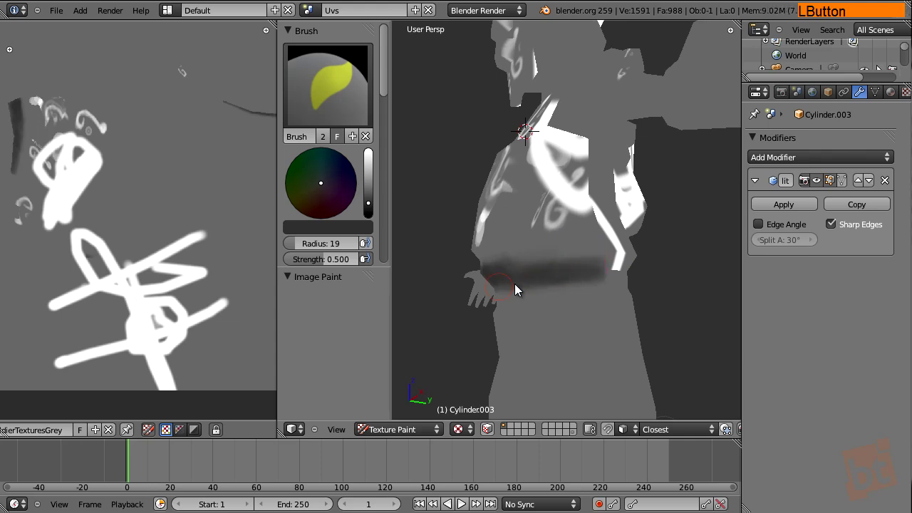
pyautogui.middleClick(559, 265)
pyautogui.middleClick(606, 265)
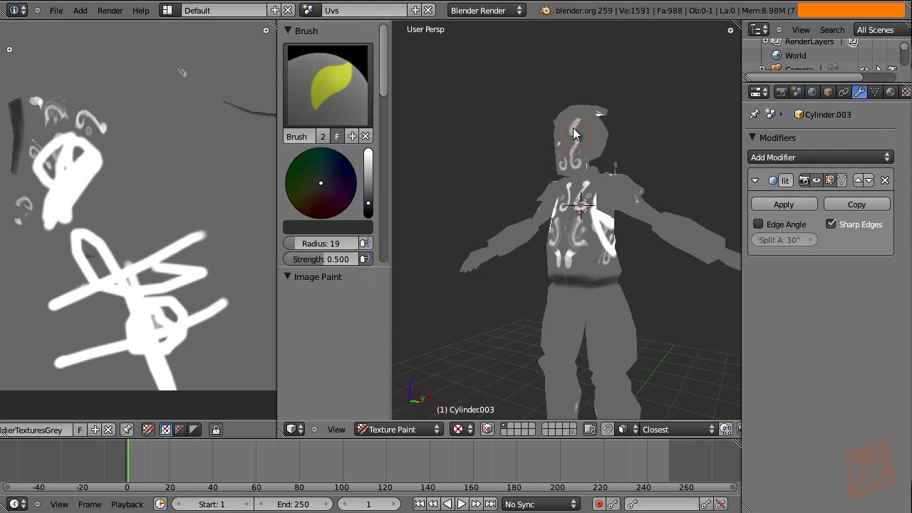
pyautogui.middleClick(647, 200)
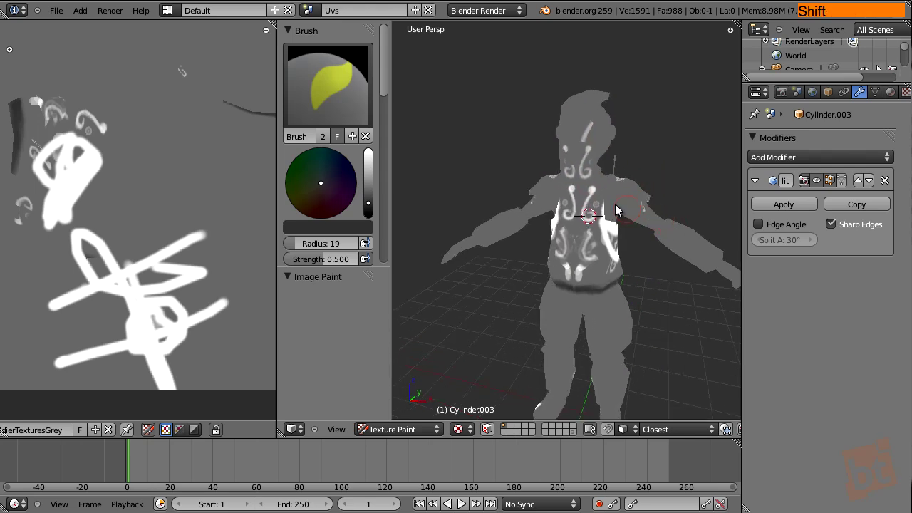
pyautogui.middleClick(579, 226)
# Return the viewport to lit shading and orbit to review the chest and mask markings
pyautogui.click(460, 433)
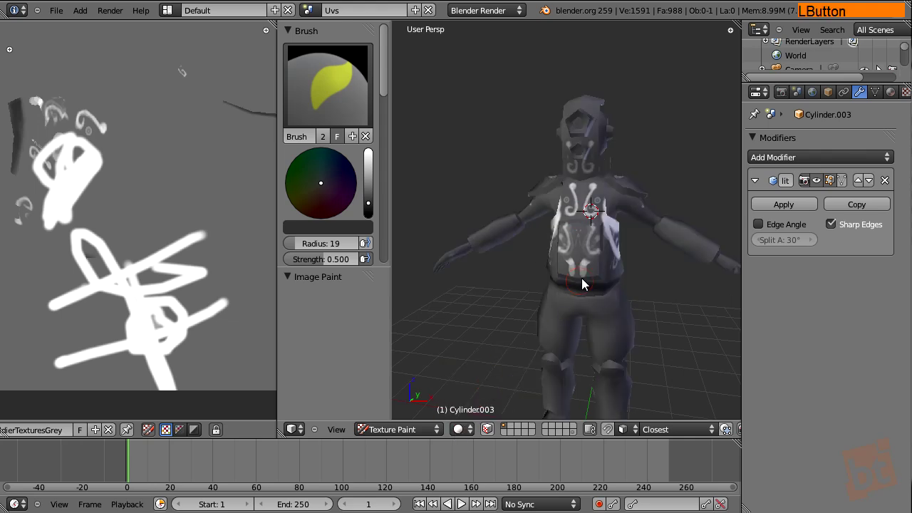
pyautogui.middleClick(556, 309)
pyautogui.middleClick(568, 304)
pyautogui.middleClick(587, 295)
pyautogui.middleClick(349, 216)
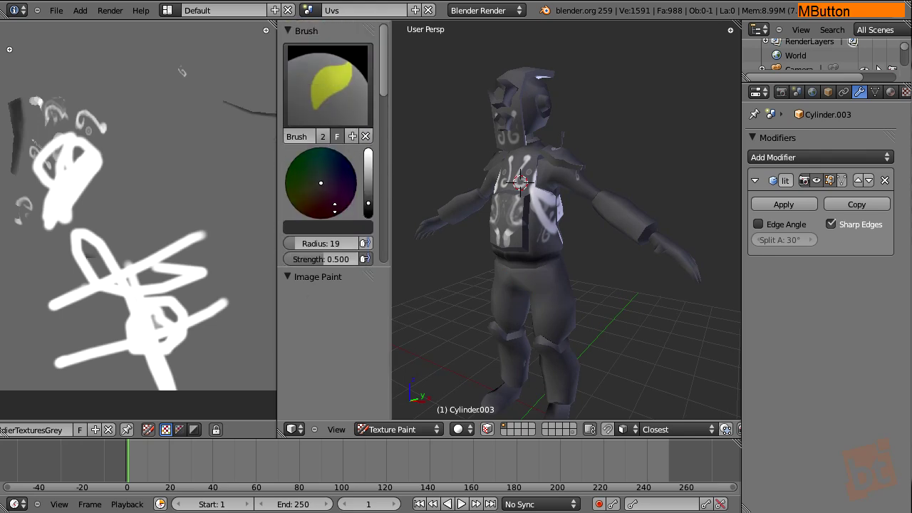
pyautogui.press('shift+space')
pyautogui.middleClick(516, 269)
pyautogui.middleClick(531, 279)
pyautogui.middleClick(519, 226)
pyautogui.middleClick(488, 234)
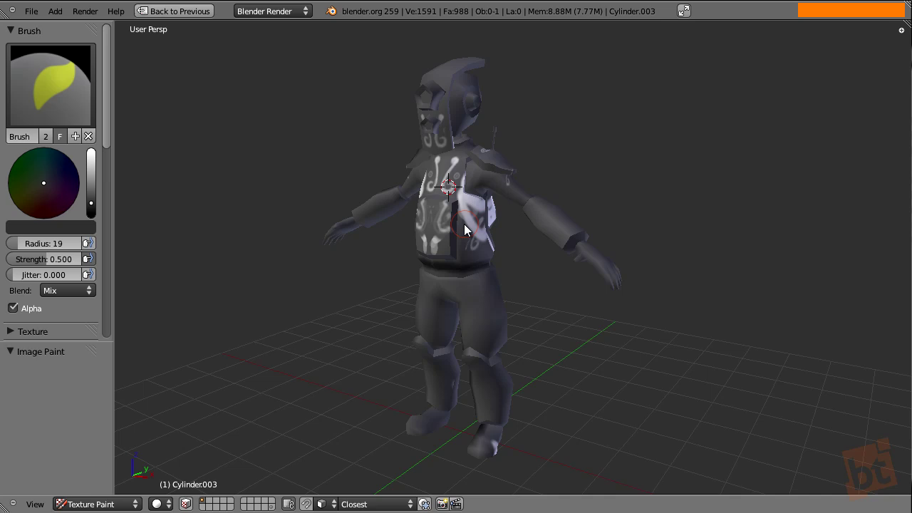
pyautogui.click(479, 218)
pyautogui.press('shift+space')
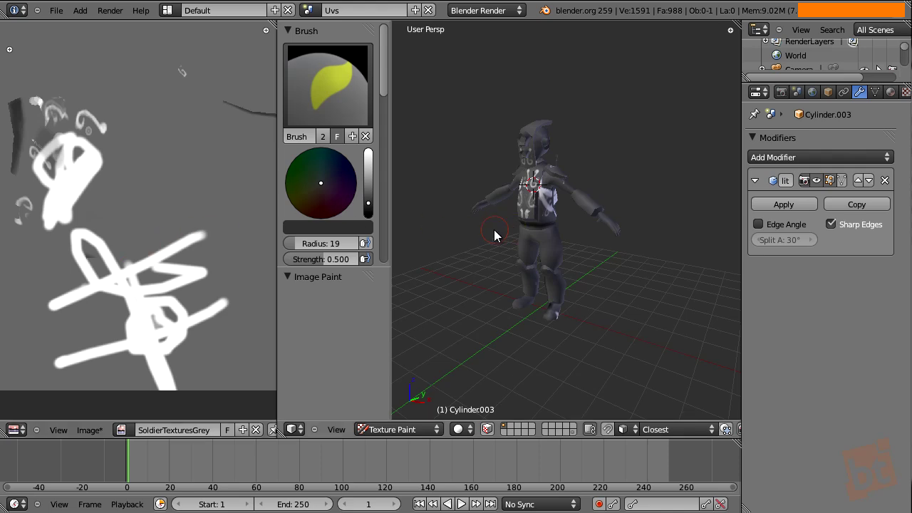
# Paint a few dark marks on the side of the chest plate, orbiting to view the torso's side
pyautogui.middleClick(510, 235)
pyautogui.press('F9')
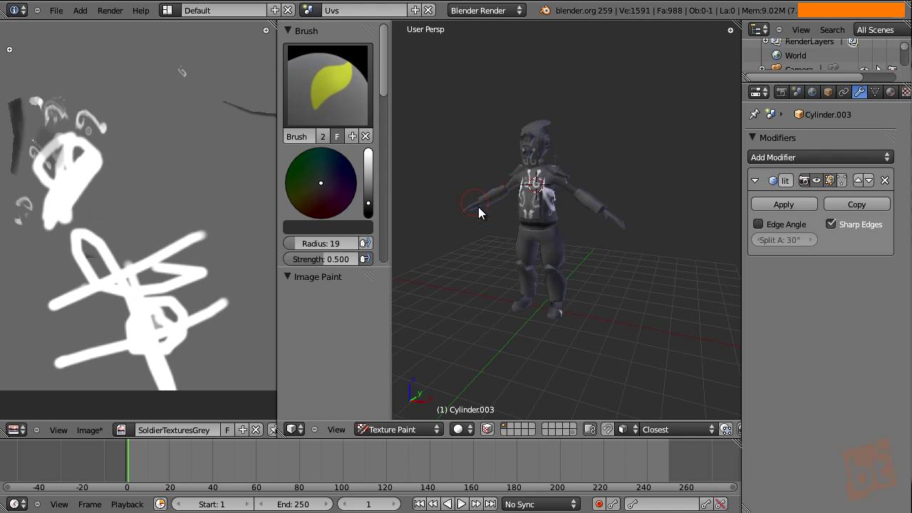
pyautogui.middleClick(549, 214)
pyautogui.middleClick(604, 268)
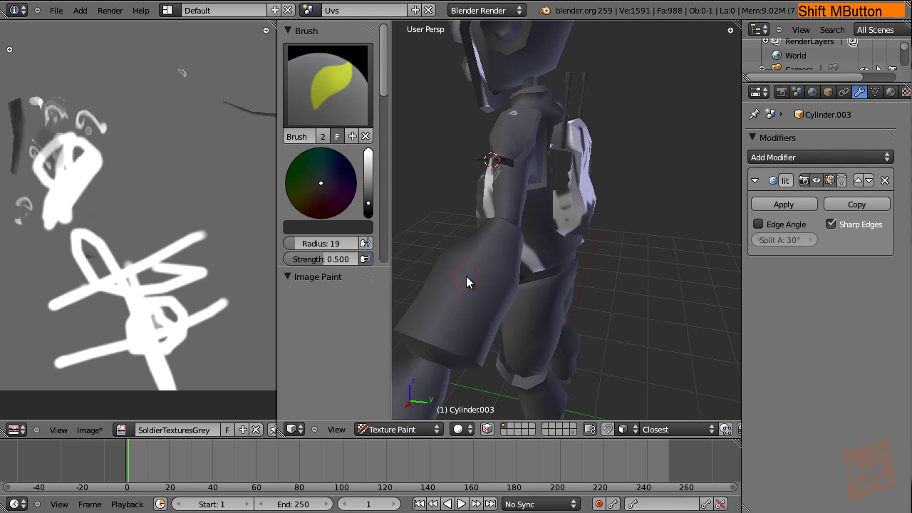
pyautogui.click(561, 242)
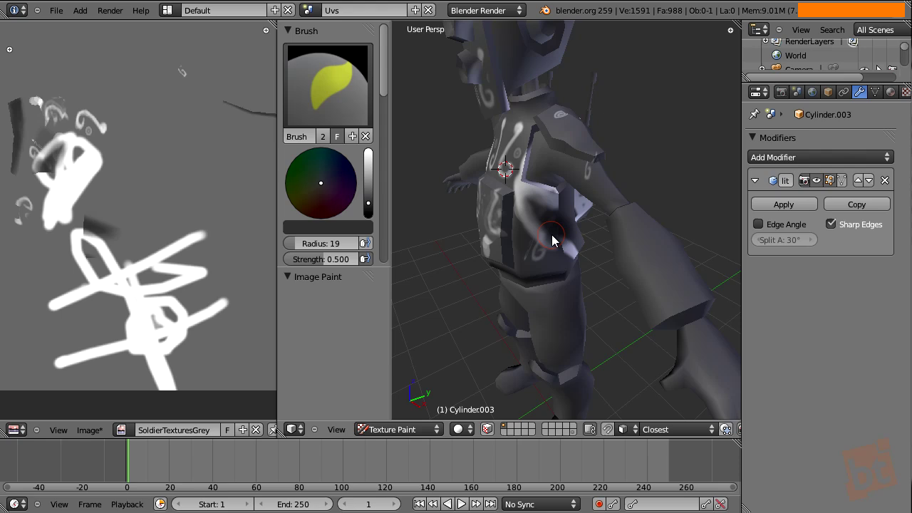
pyautogui.middleClick(577, 235)
pyautogui.middleClick(584, 240)
pyautogui.middleClick(566, 233)
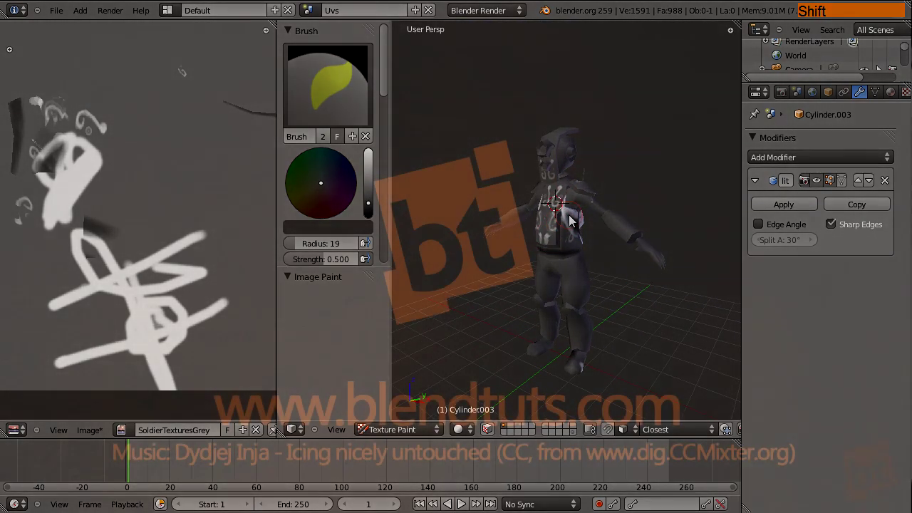